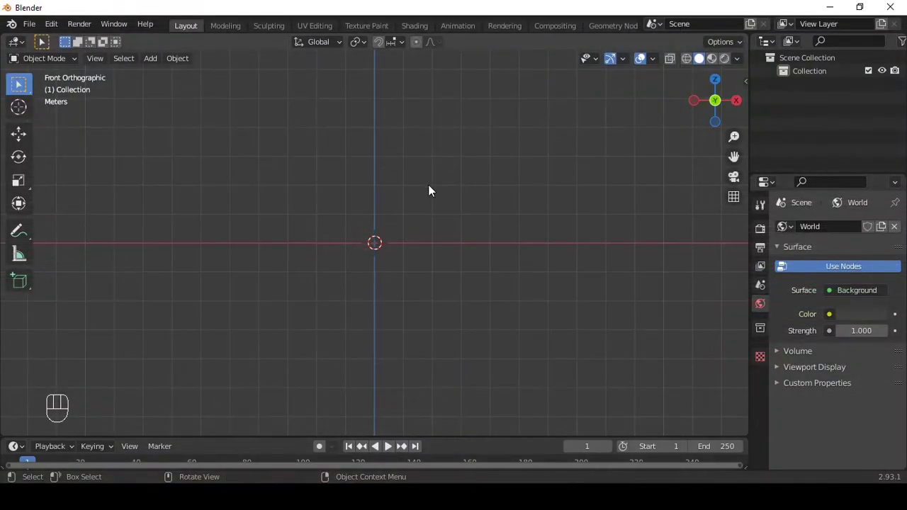
Step: Add a circle mesh at the centre of the empty scene via Shift+A
{"action": "key", "text": "shift+a"}
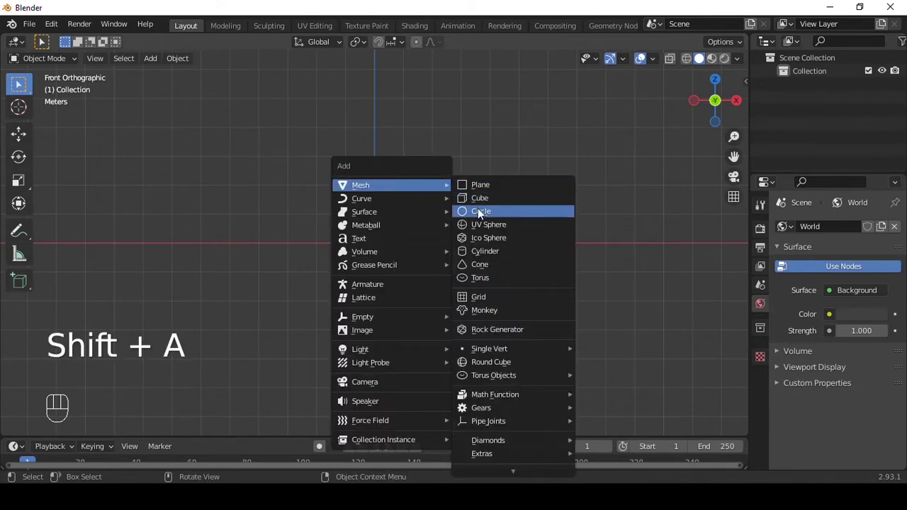
{"action": "left_click", "coordinate": [96, 430]}
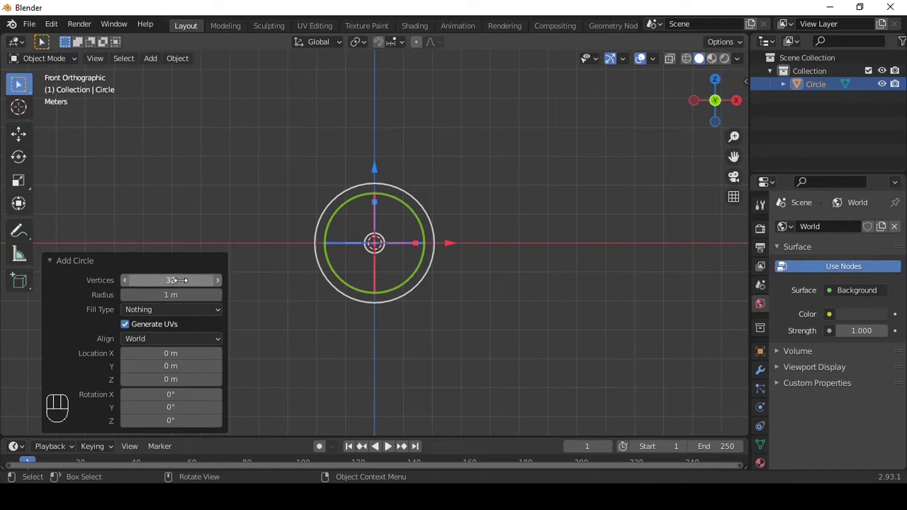
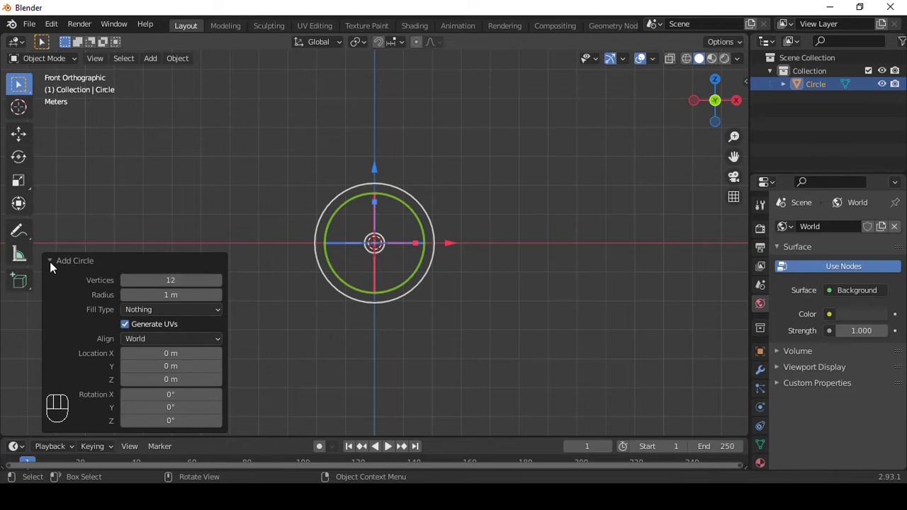
Step: From top view, fill the circle and inset it into concentric rings of faces, in face select mode
{"action": "left_click", "coordinate": [54, 266]}
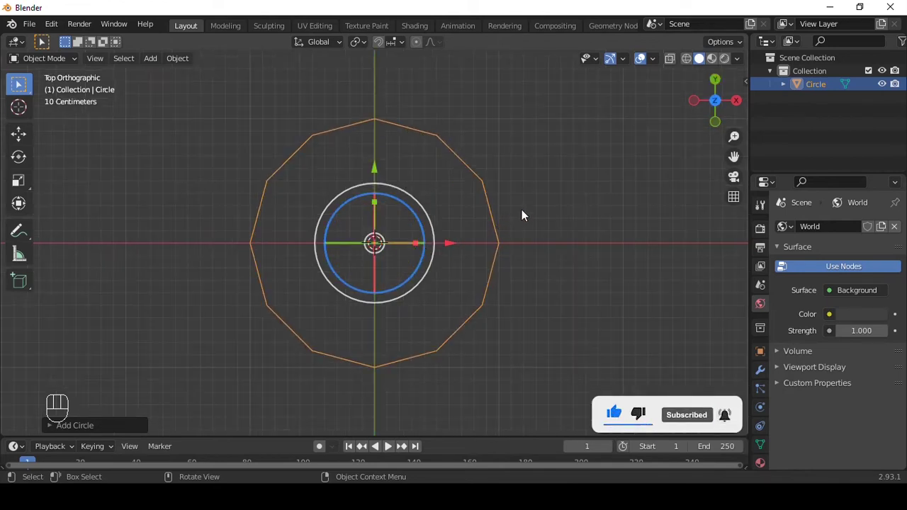
{"action": "key", "text": "Tab"}
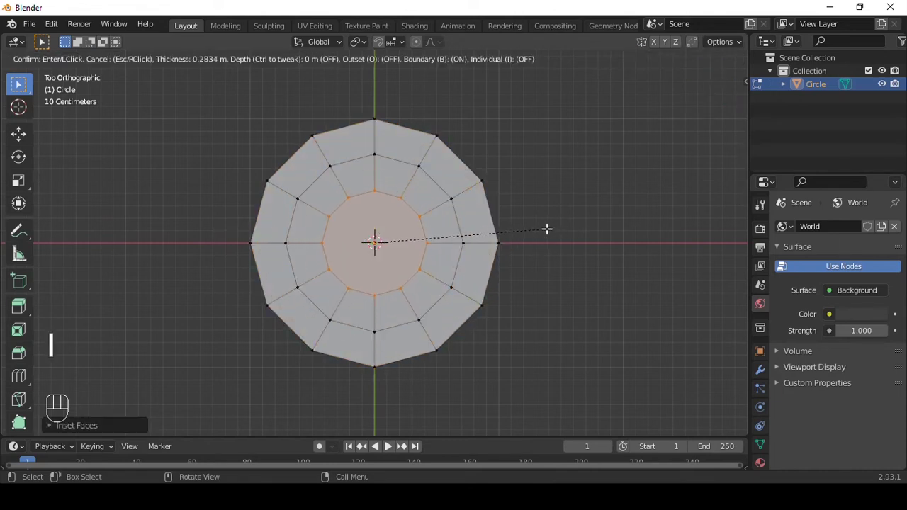
{"action": "key", "text": "i"}
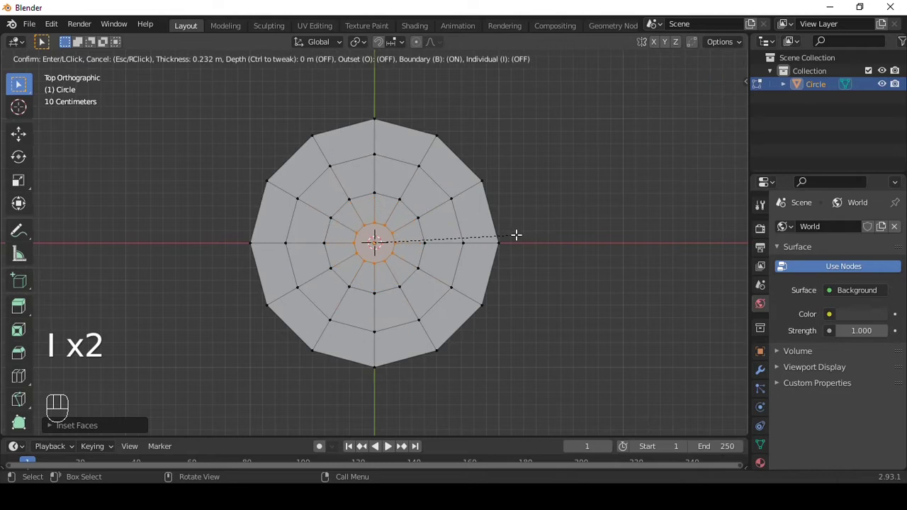
{"action": "key", "text": "i"}
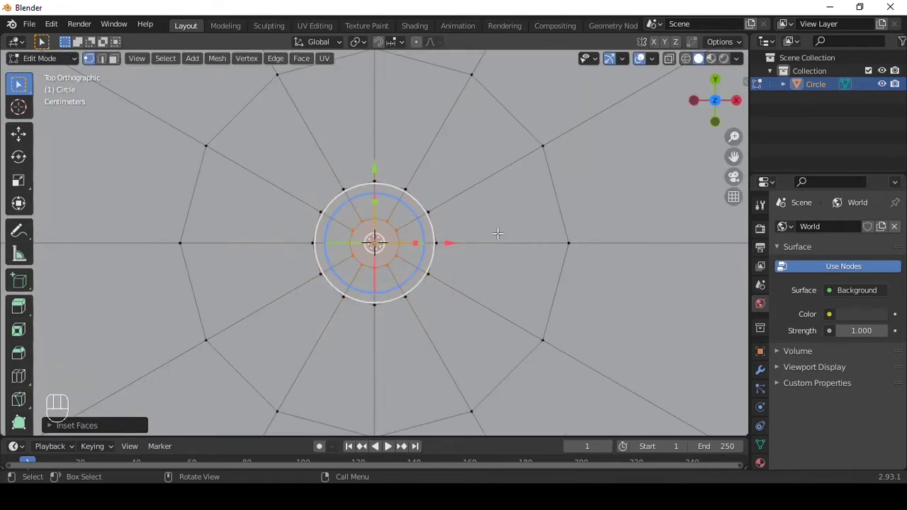
{"action": "key", "text": "2"}
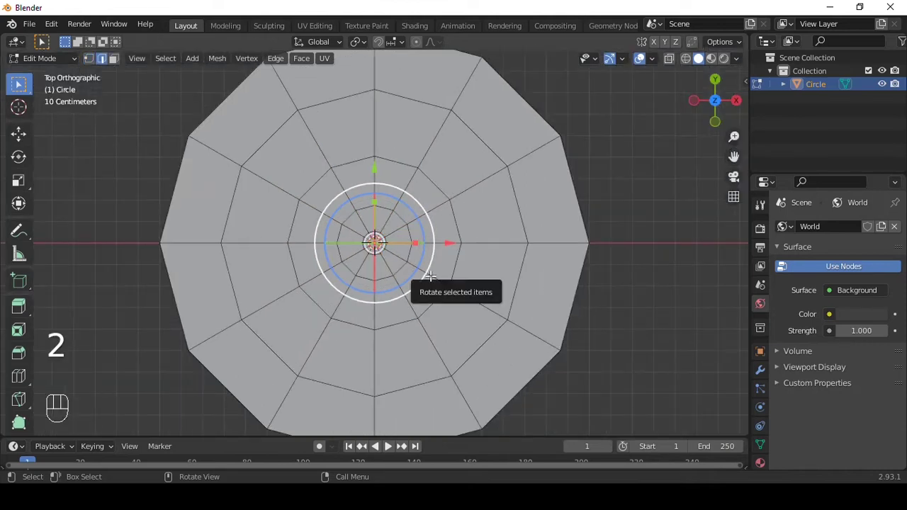
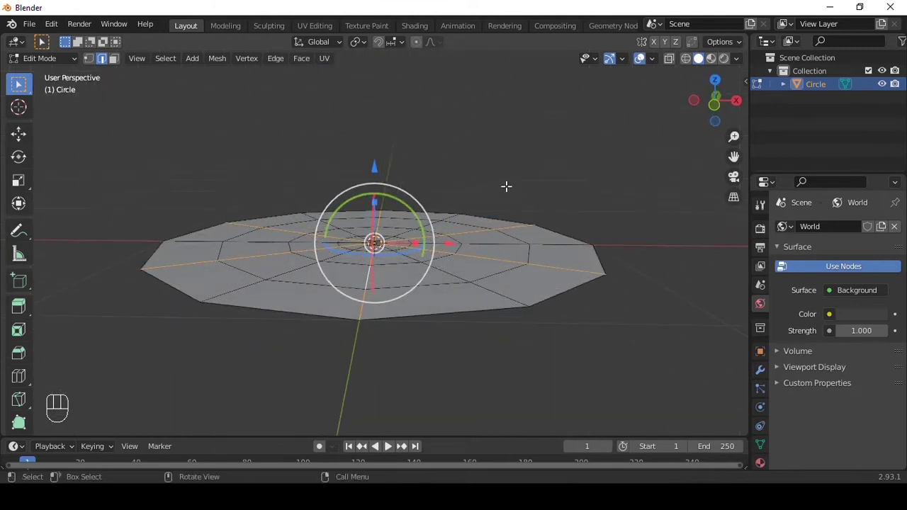
Step: Lift the disc centre along Z, add a Subdivision Surface, and enable Proportional Editing
{"action": "key", "text": "g"}
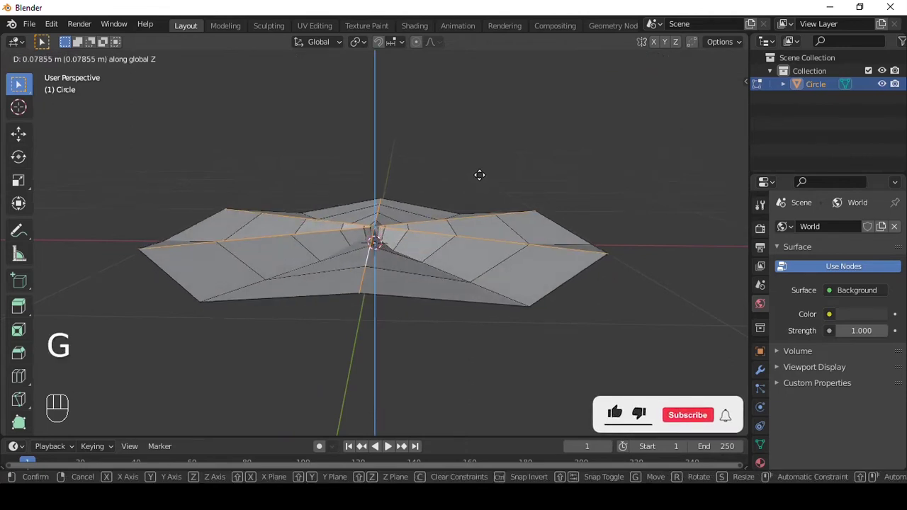
{"action": "left_click_drag", "start_coordinate": [485, 261], "coordinate": [702, 423]}
{"action": "key", "text": "Tab"}
{"action": "key", "text": "ctrl+3"}
{"action": "left_click_drag", "start_coordinate": [484, 242], "coordinate": [477, 222]}
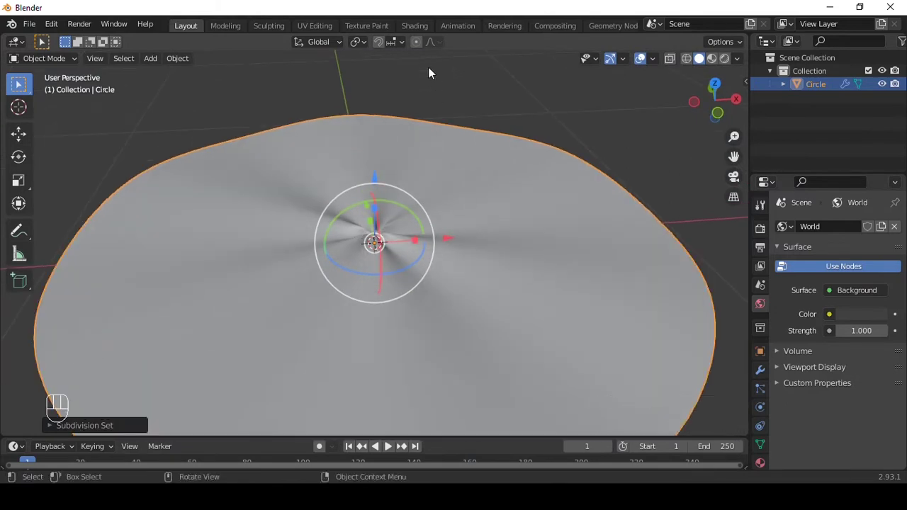
{"action": "left_click", "coordinate": [421, 46]}
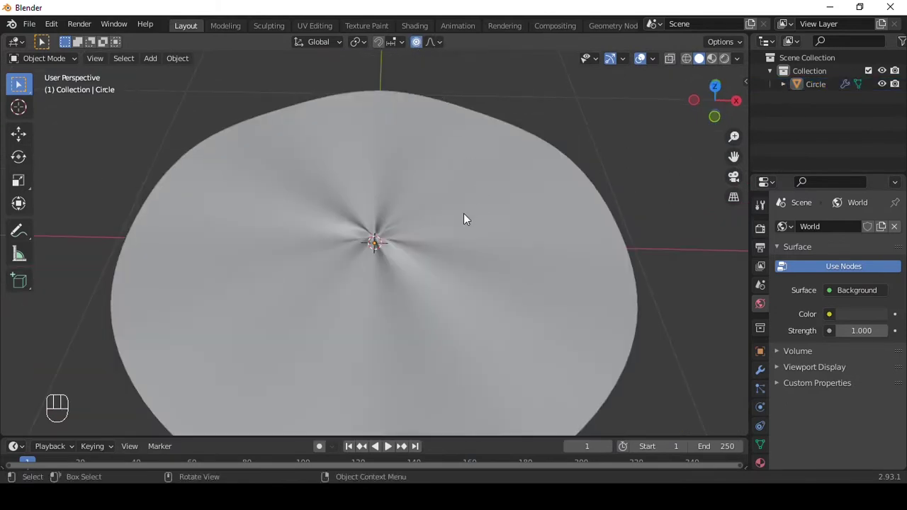
Step: In Edit Mode from top view, rotate the centre faces with soft falloff into a swirl
{"action": "key", "text": "Tab"}
{"action": "left_click_drag", "start_coordinate": [423, 189], "coordinate": [423, 206]}
{"action": "key", "text": "3"}
{"action": "middle_click", "coordinate": [469, 208]}
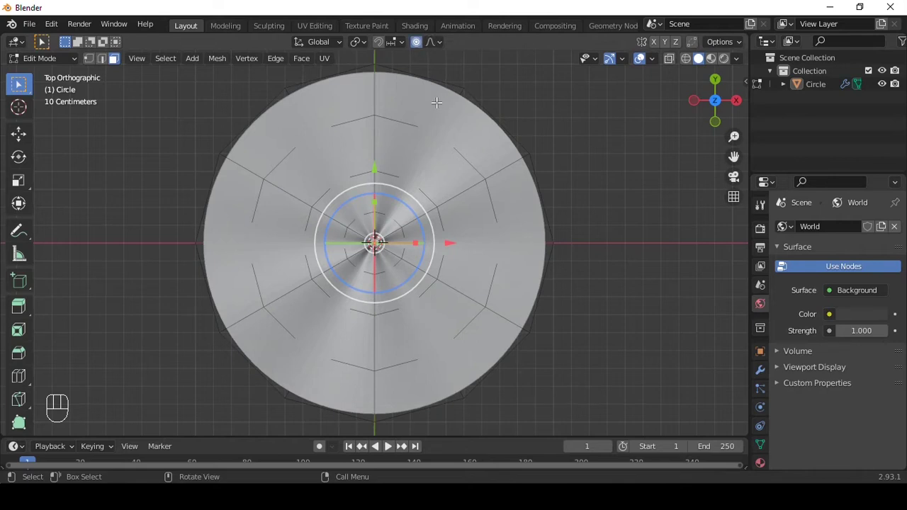
{"action": "key", "text": "r"}
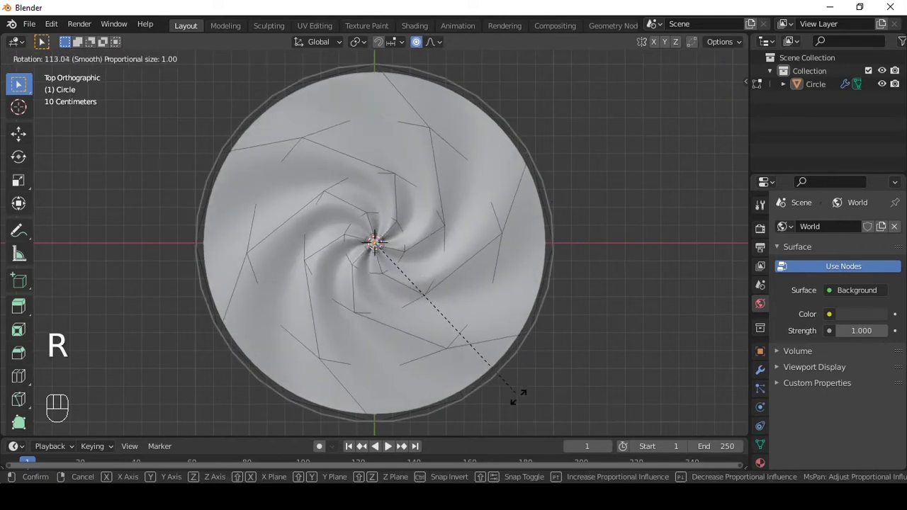
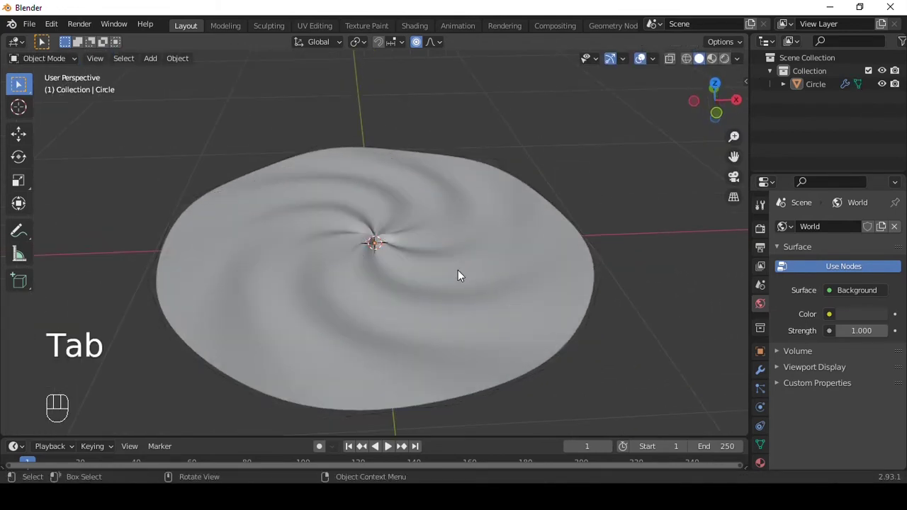
Step: From front view, raise and shrink the swirled centre into a soft peaked mound
{"action": "key", "text": "`"}
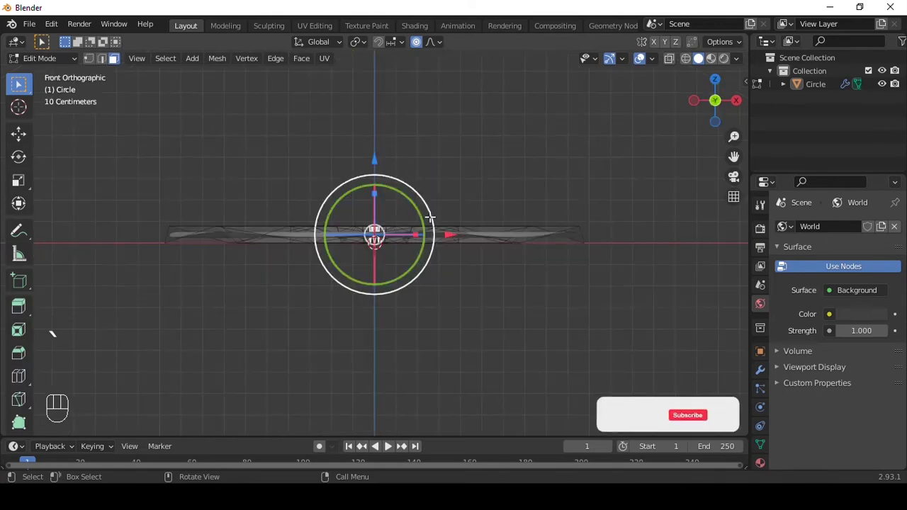
{"action": "key", "text": "g"}
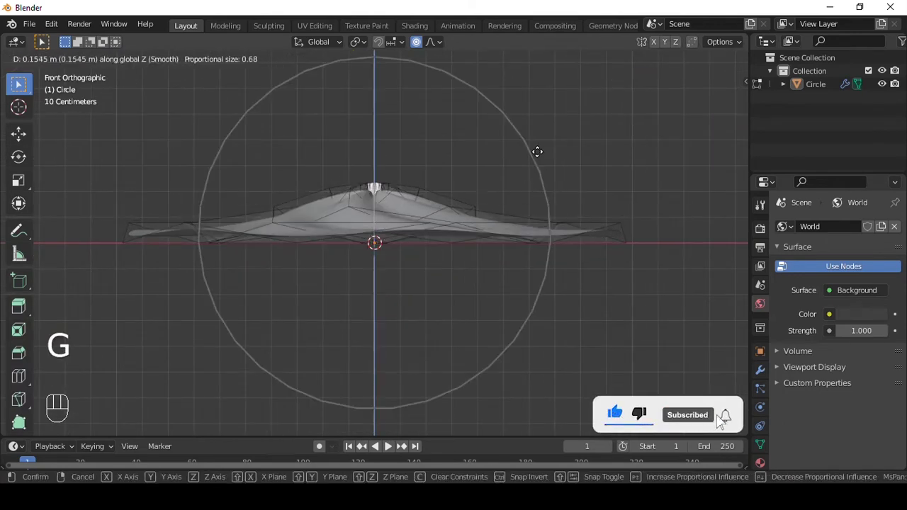
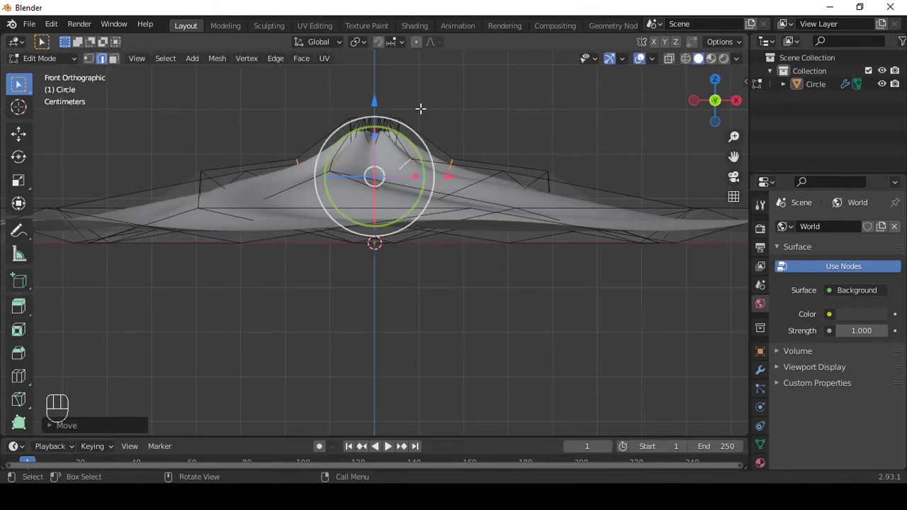
{"action": "key", "text": "s"}
{"action": "key", "text": "`"}
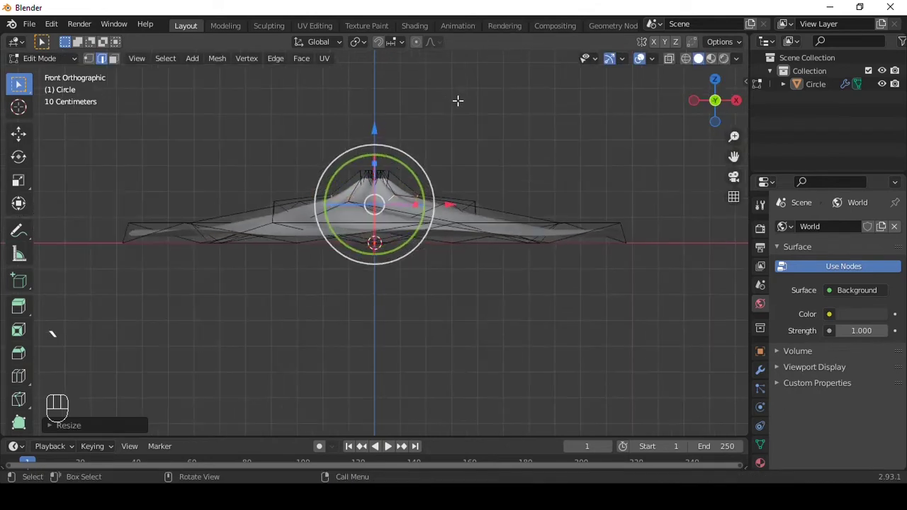
{"action": "key", "text": "Tab"}
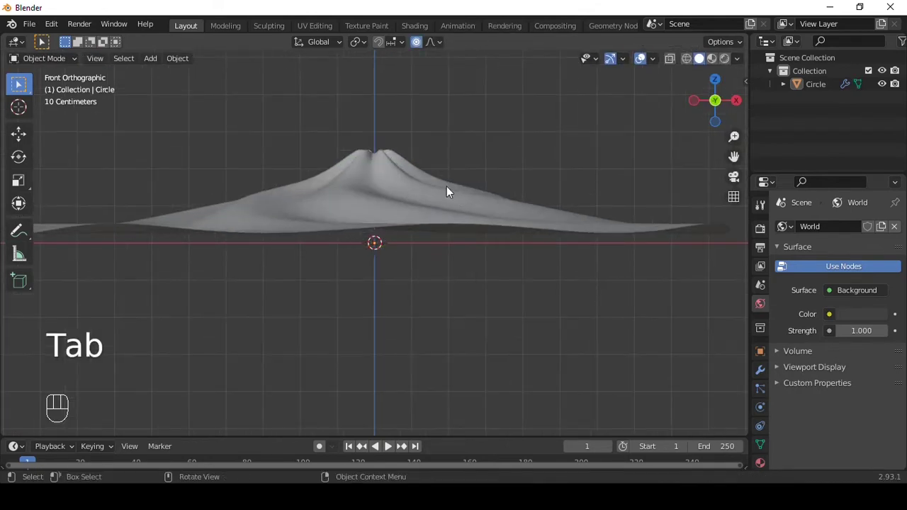
Step: Select alternating faces around the peak tip and pull them sideways into a curl
{"action": "left_click_drag", "start_coordinate": [467, 91], "coordinate": [470, 193]}
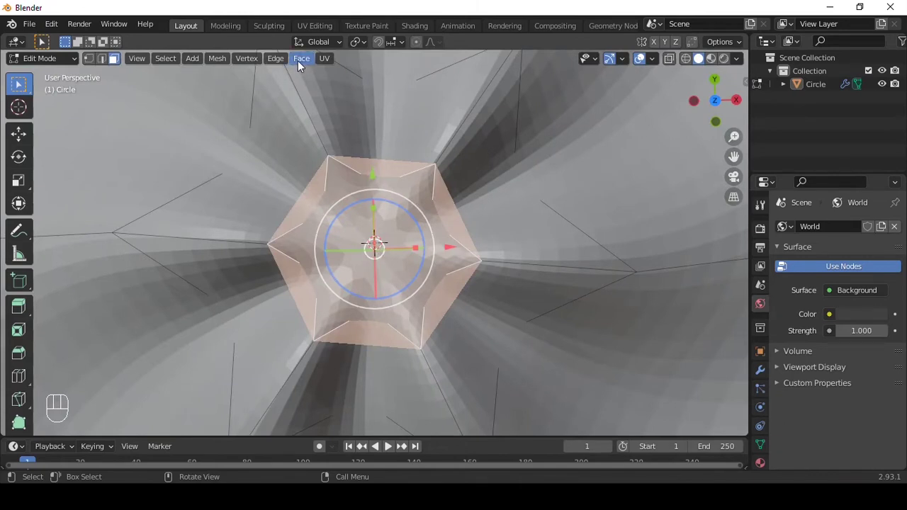
{"action": "left_click_drag", "start_coordinate": [342, 158], "coordinate": [331, 138]}
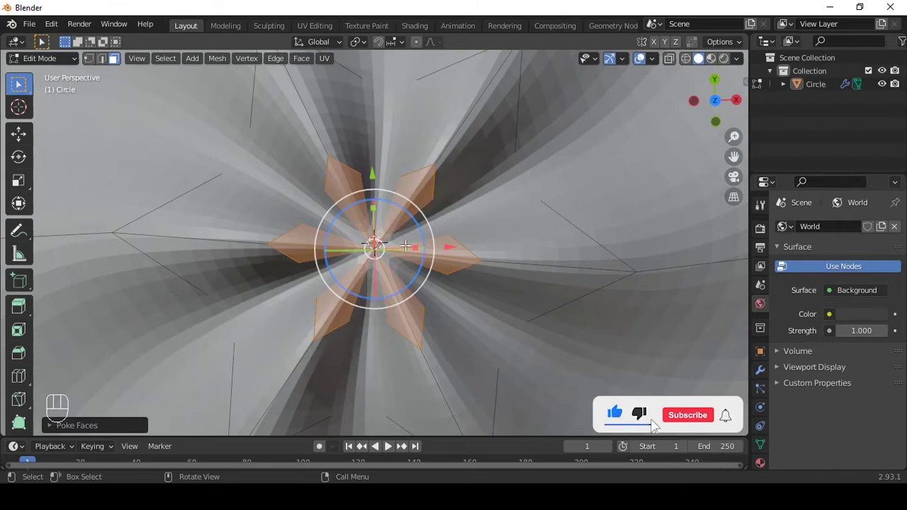
{"action": "left_click_drag", "start_coordinate": [724, 423], "coordinate": [737, 423]}
{"action": "middle_click", "coordinate": [737, 423]}
{"action": "key", "text": "g"}
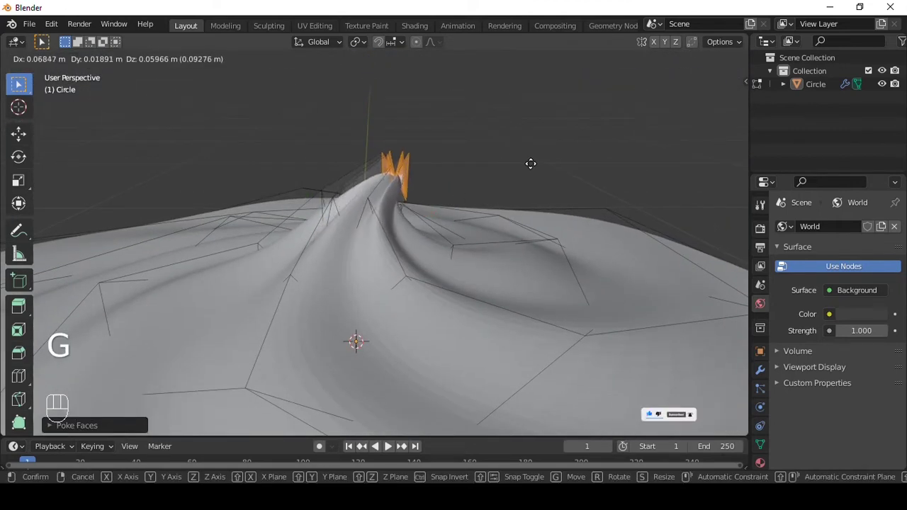
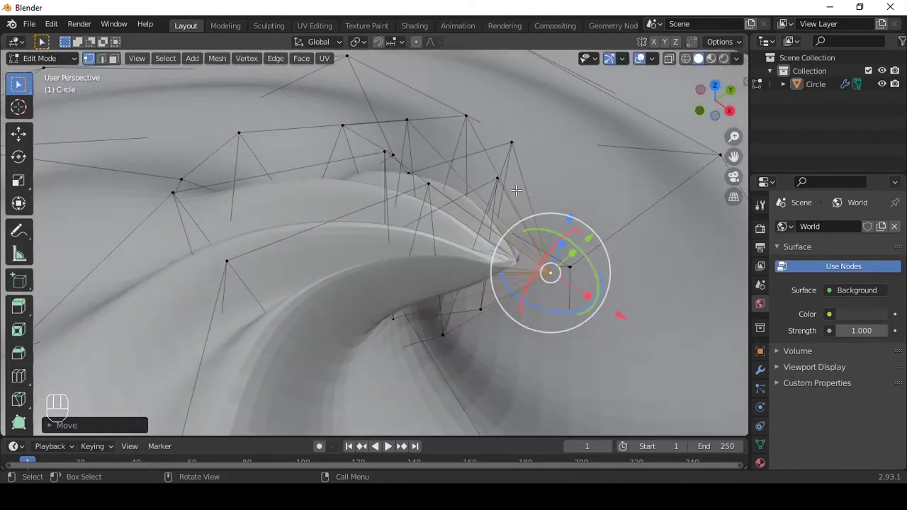
Step: Finish scaling and rotating the curled tip, then return to Object Mode
{"action": "key", "text": "Tab"}
{"action": "key", "text": "s"}
{"action": "left_click", "coordinate": [417, 42]}
{"action": "key", "text": "r"}
{"action": "key", "text": "`"}
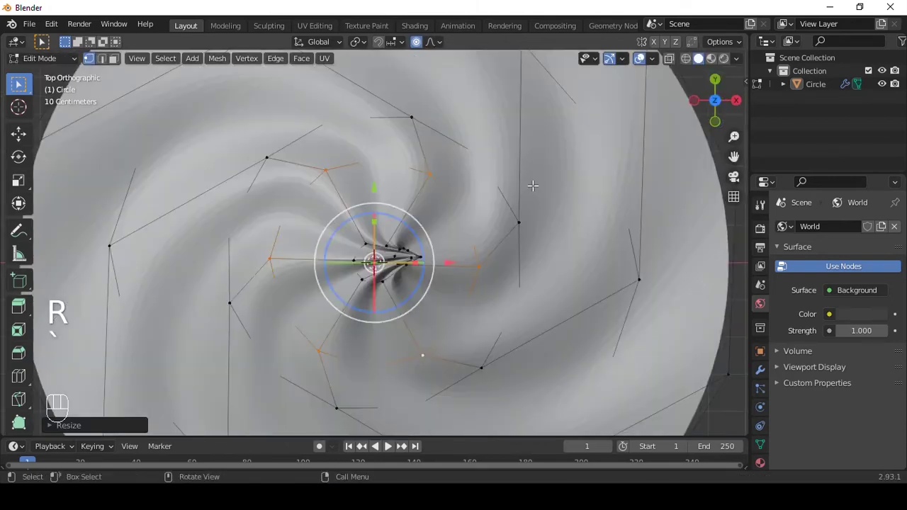
{"action": "key", "text": "r"}
{"action": "key", "text": "Tab"}
Step: Add a Displace modifier to the cream beneath its subdivision smoothing
{"action": "left_click_drag", "start_coordinate": [526, 229], "coordinate": [523, 125]}
{"action": "left_click", "coordinate": [457, 257]}
{"action": "left_click_drag", "start_coordinate": [458, 311], "coordinate": [452, 213]}
{"action": "left_click_drag", "start_coordinate": [720, 283], "coordinate": [738, 308]}
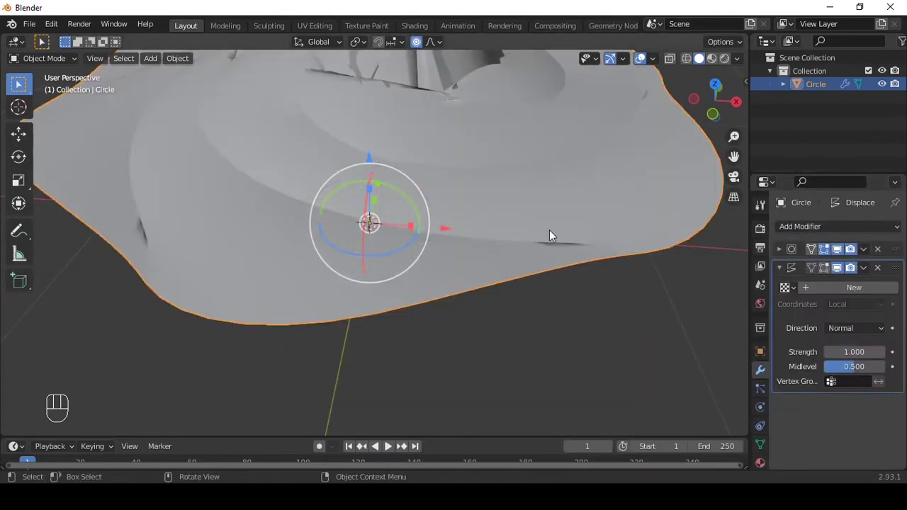
Step: Set Displace strength to 0.025 with a new Clouds texture of size 0.16
{"action": "left_click_drag", "start_coordinate": [548, 207], "coordinate": [554, 254]}
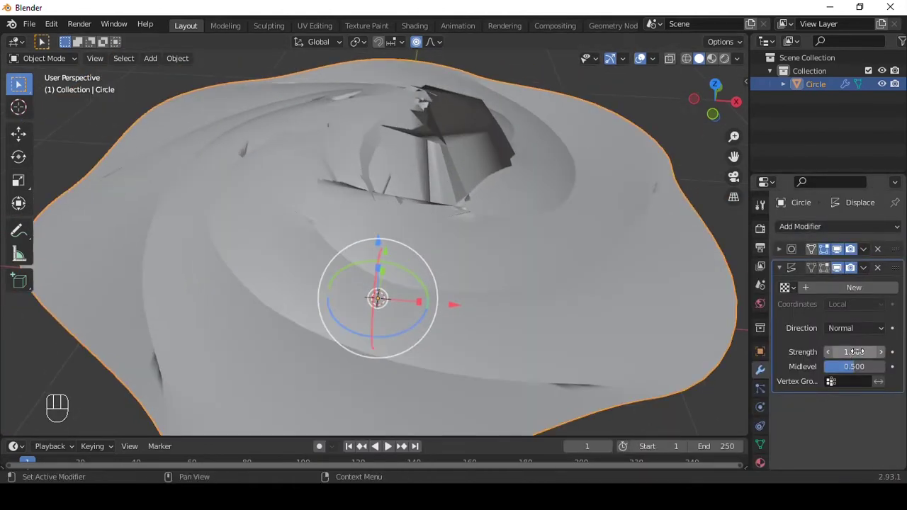
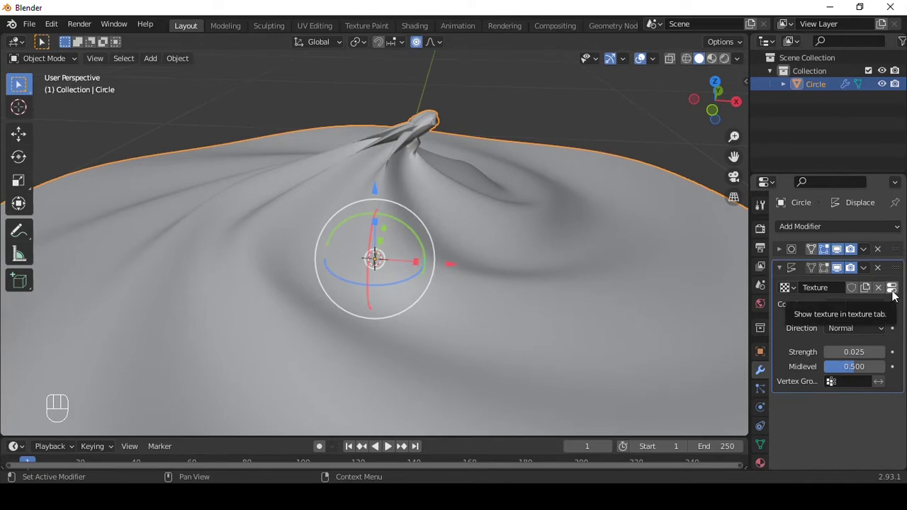
{"action": "left_click", "coordinate": [897, 295]}
{"action": "left_click_drag", "start_coordinate": [858, 271], "coordinate": [838, 307]}
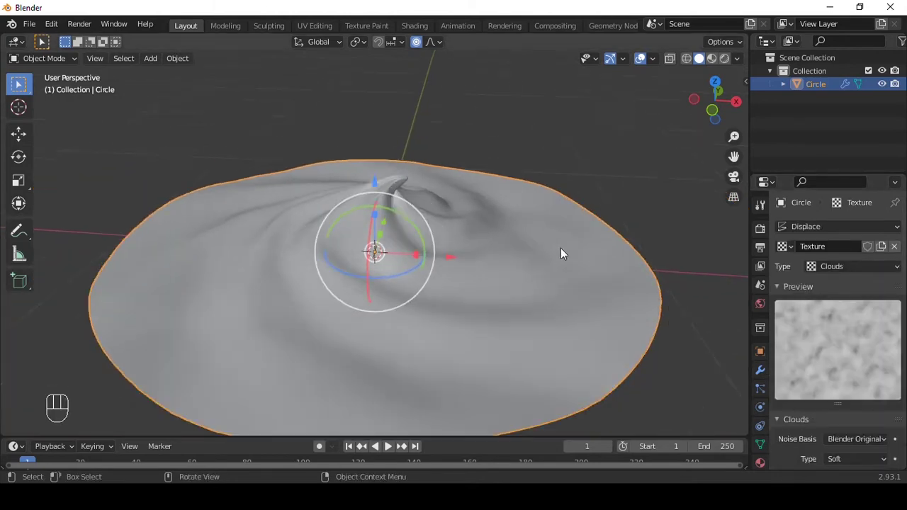
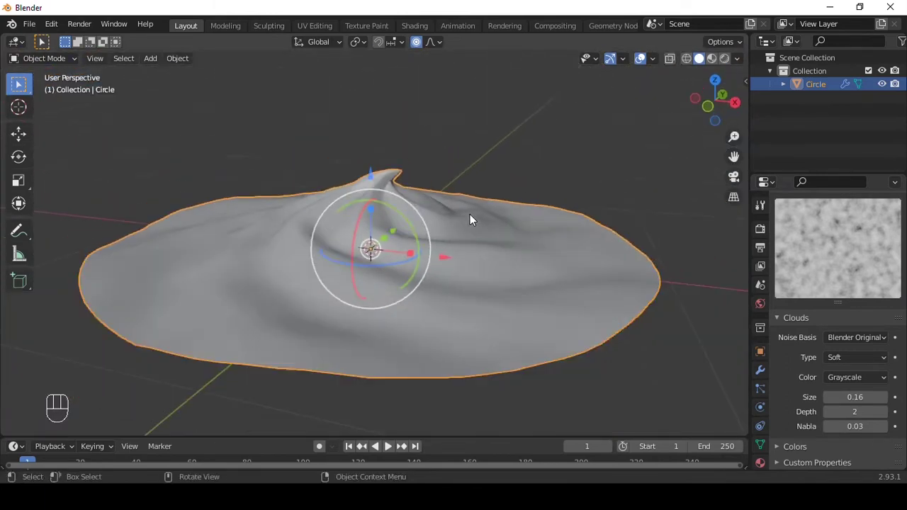
Step: Begin adding a cylinder mesh for the jar body around the cream
{"action": "left_click", "coordinate": [418, 45]}
{"action": "key", "text": "shift+a"}
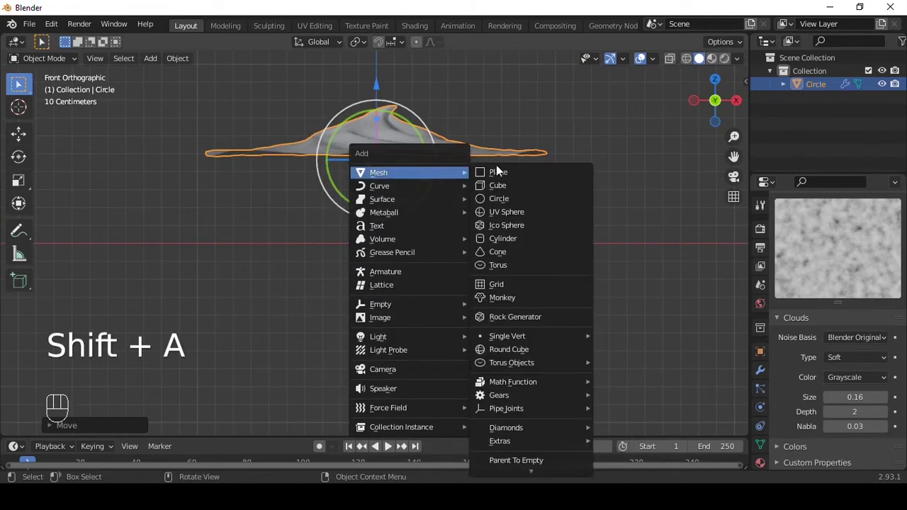
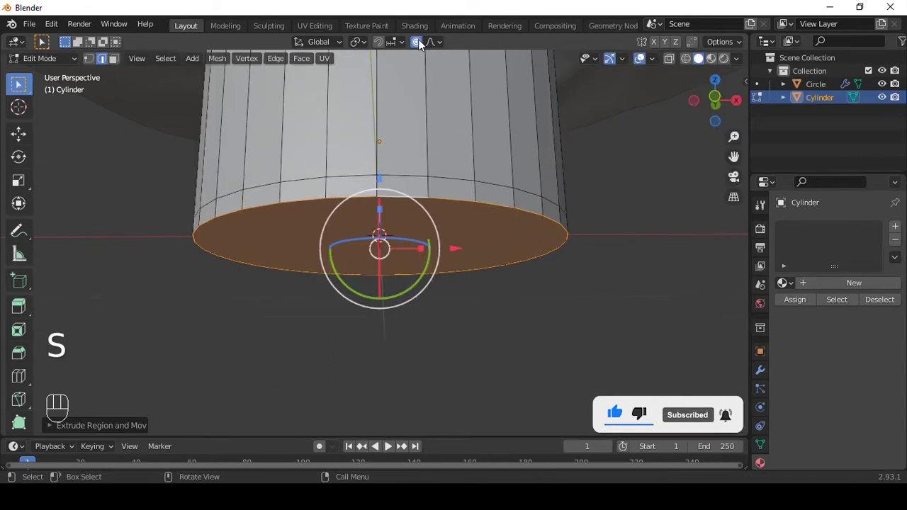
Step: Disable proportional editing and scale and inset a border ring into the jar's bottom face
{"action": "left_click", "coordinate": [422, 43]}
{"action": "key", "text": "s"}
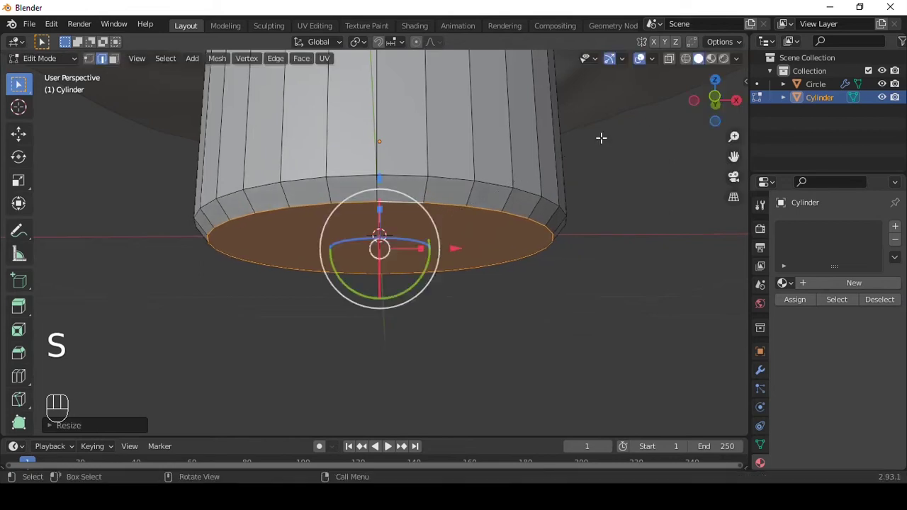
{"action": "key", "text": "e"}
{"action": "key", "text": "s"}
{"action": "key", "text": "e"}
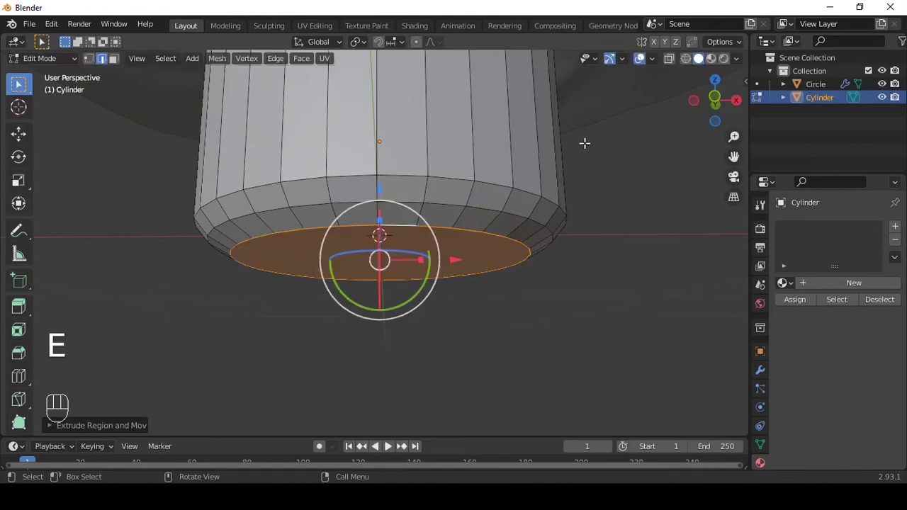
{"action": "key", "text": "ctrl+z"}
{"action": "key", "text": "s"}
{"action": "key", "text": "s"}
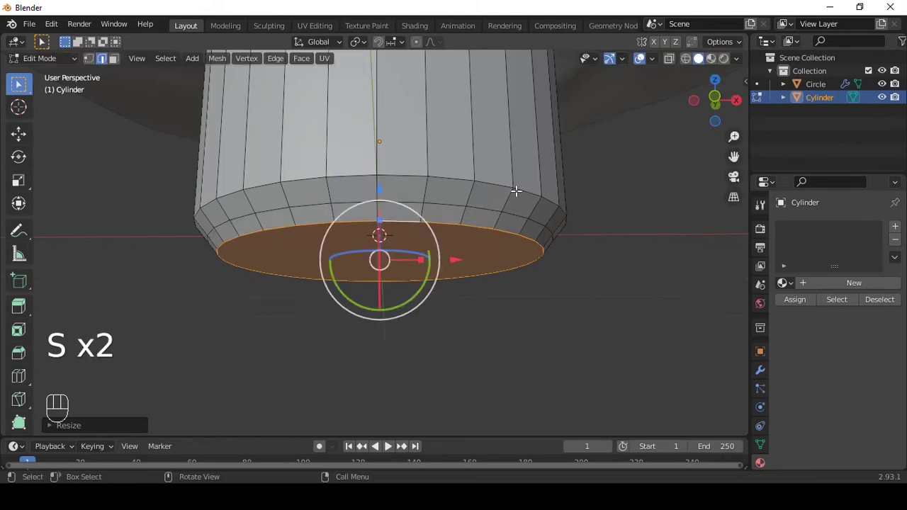
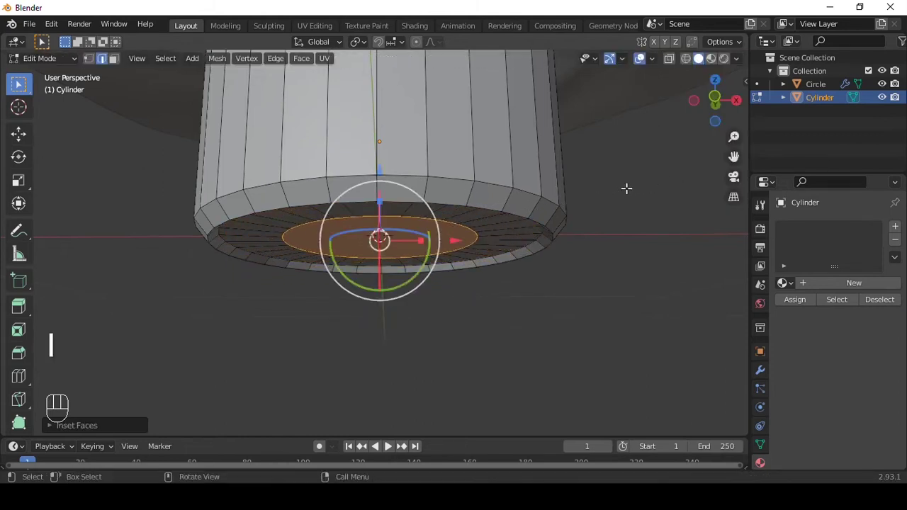
Step: Extrude and inset the inner bottom face into stepped concentric rings, adding a loop cut
{"action": "key", "text": "e"}
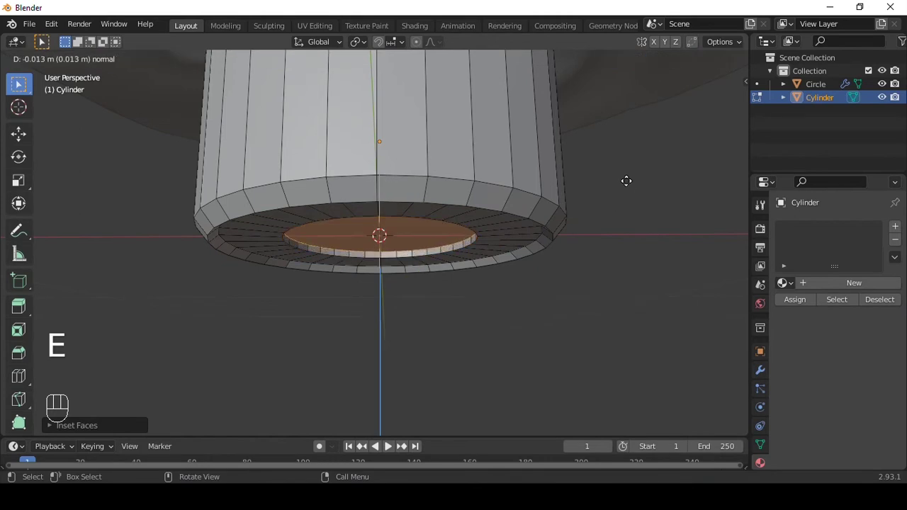
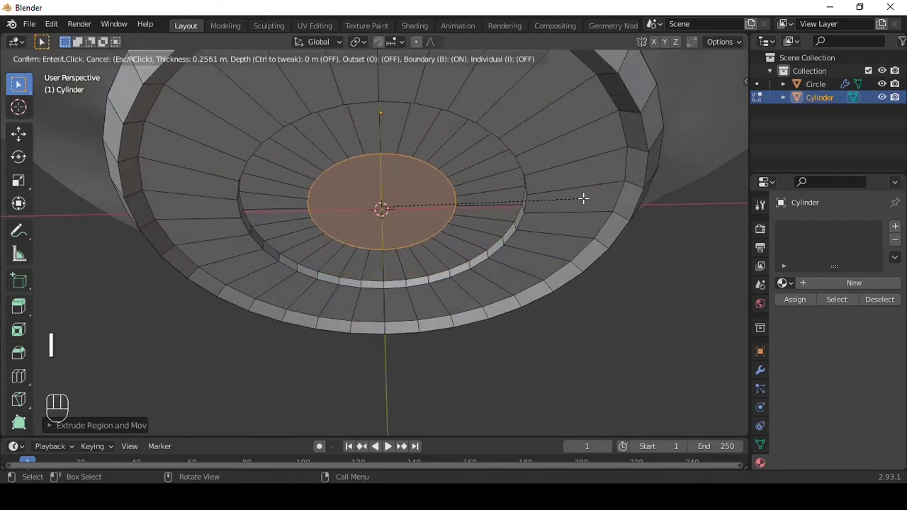
{"action": "key", "text": "e"}
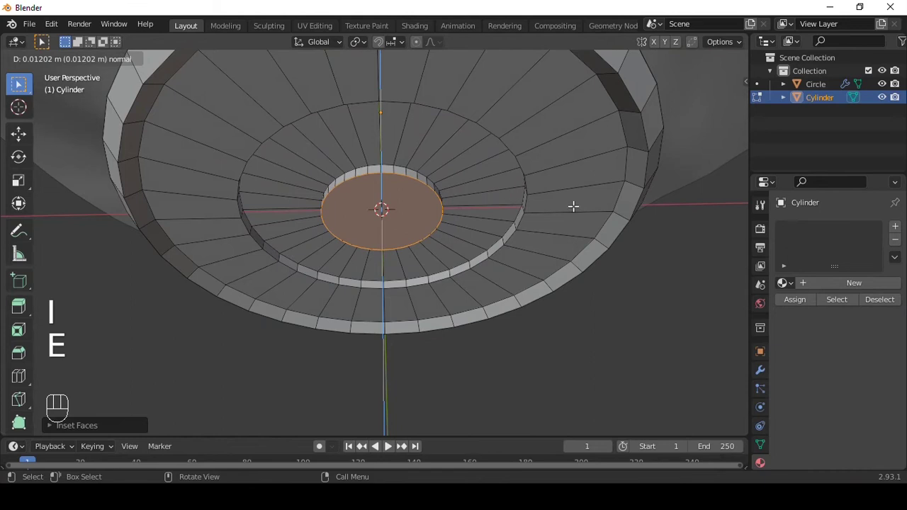
{"action": "key", "text": "i"}
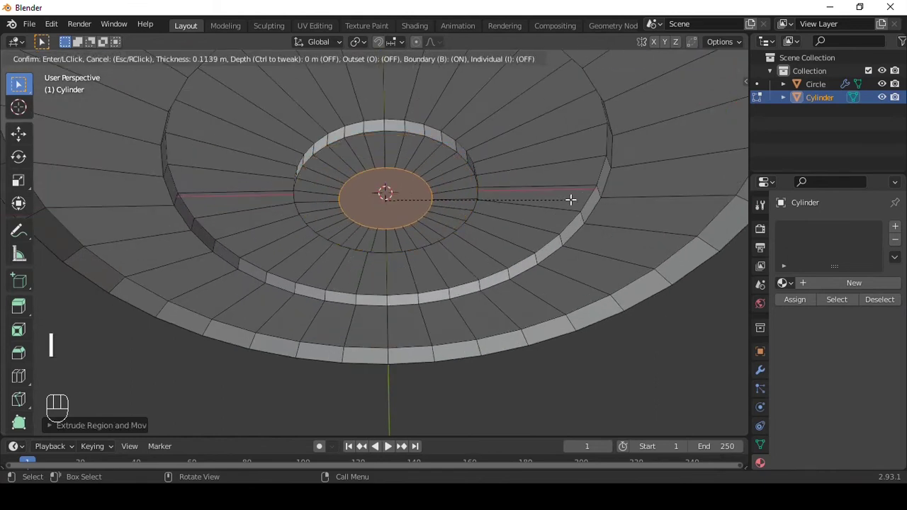
{"action": "key", "text": "e"}
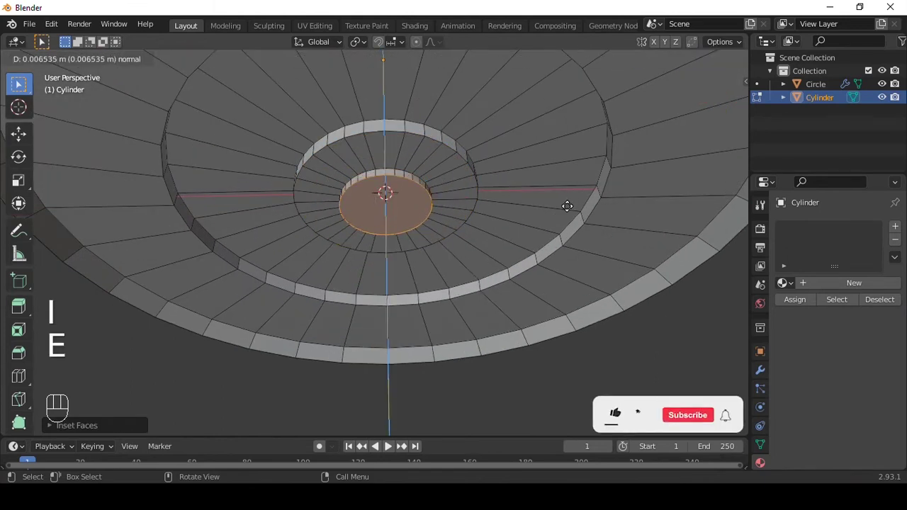
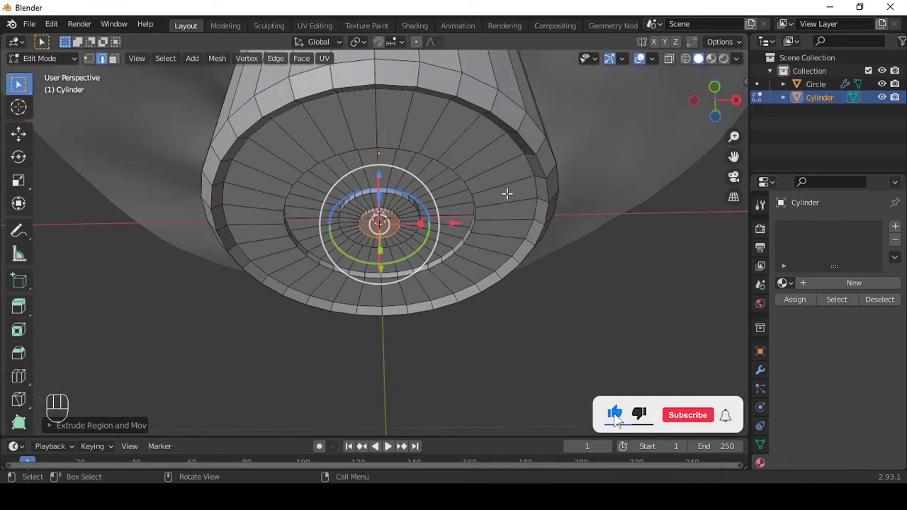
{"action": "key", "text": "ctrl+r"}
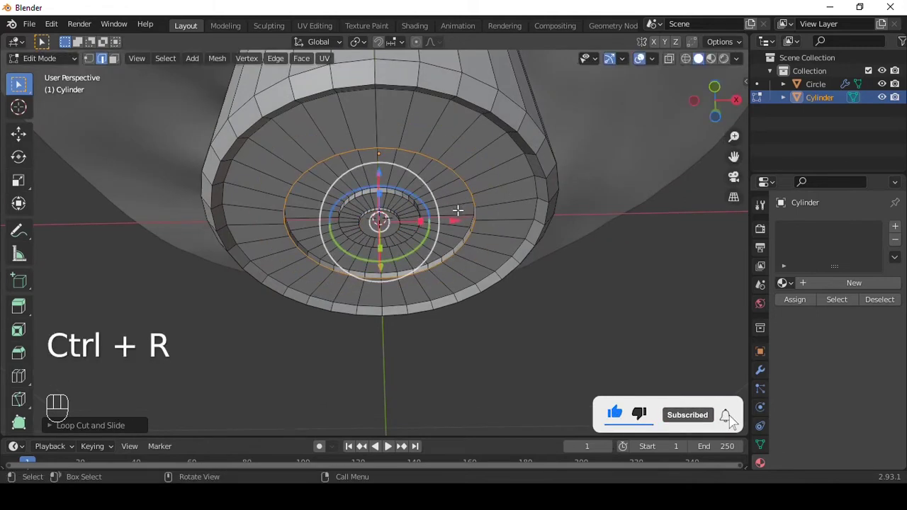
Step: Slide the base edge rings into place to finish the stepped base
{"action": "key", "text": "ctrl+r"}
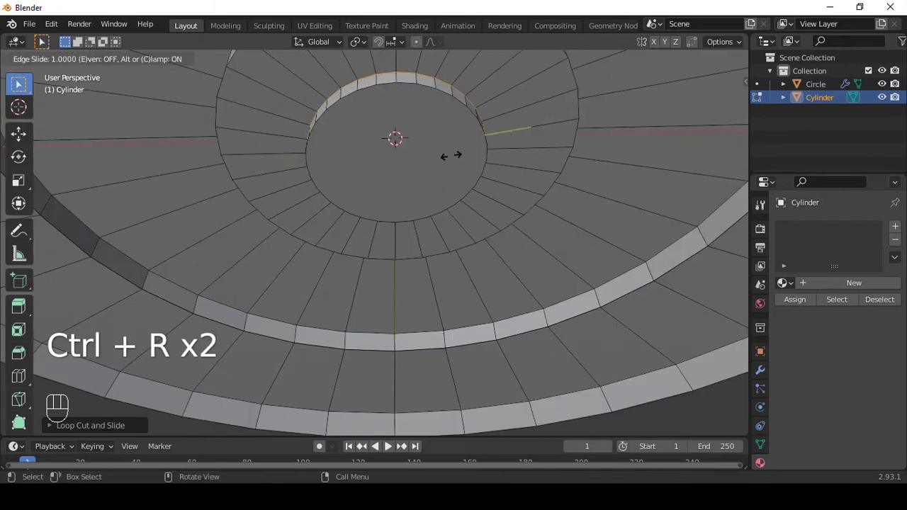
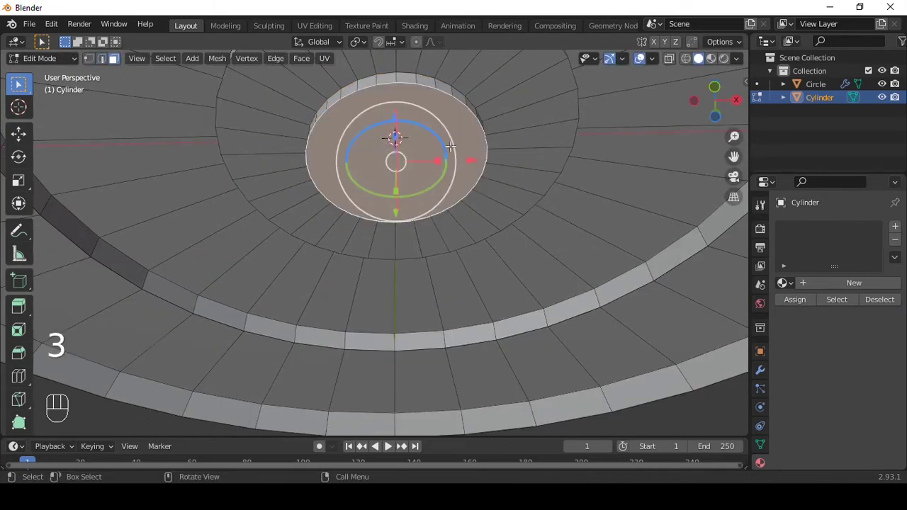
{"action": "key", "text": "i"}
{"action": "key", "text": "i"}
{"action": "key", "text": "ctrl+2"}
{"action": "key", "text": "ctrl+r"}
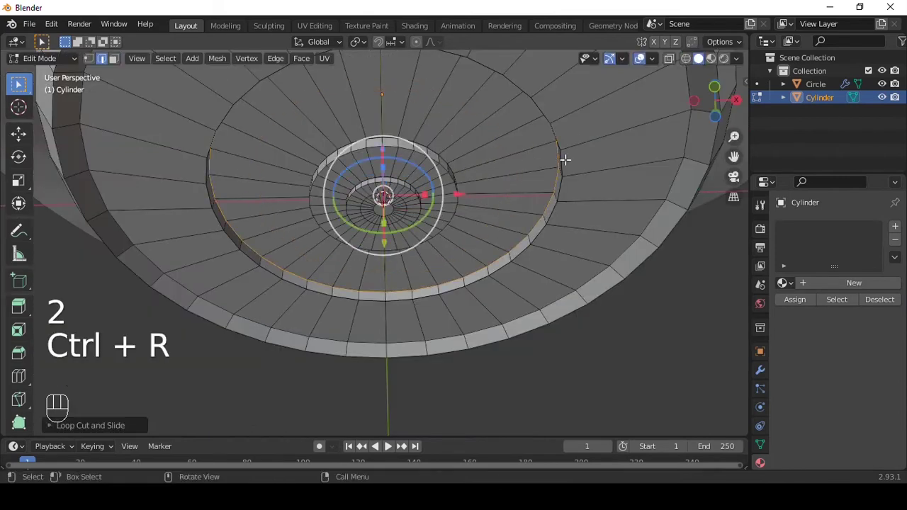
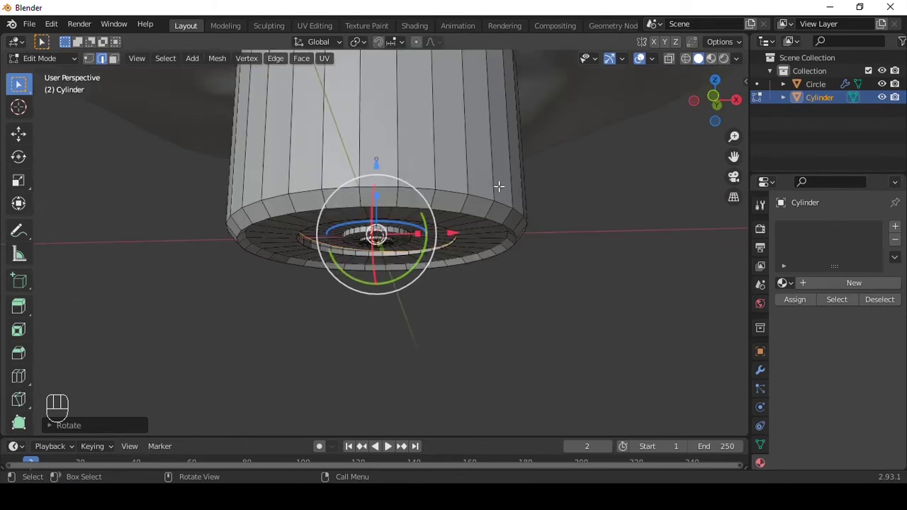
Step: Leave Edit Mode and smooth the jar with a level-3 Subdivision Surface, checking the base
{"action": "key", "text": "`"}
{"action": "key", "text": "ctrl+3"}
{"action": "left_click_drag", "start_coordinate": [498, 169], "coordinate": [510, 177]}
{"action": "middle_click", "coordinate": [508, 173]}
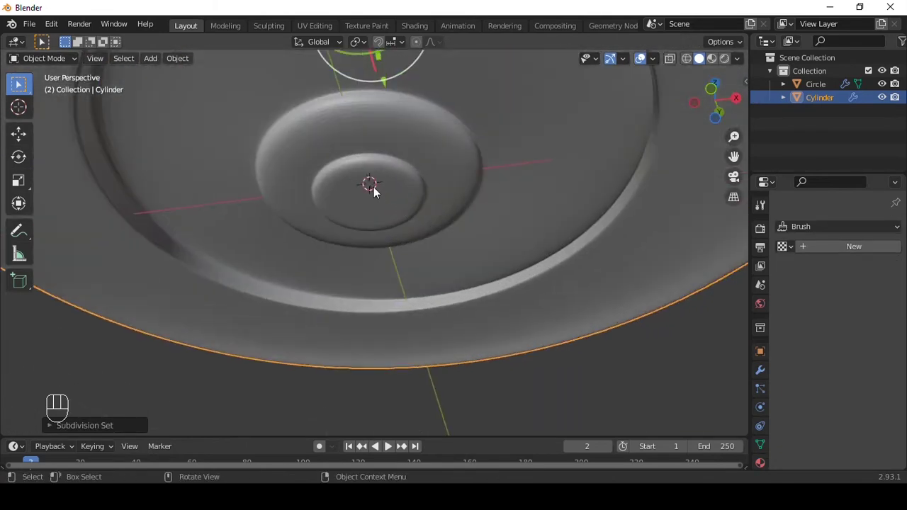
Step: Edit the jar mesh to add edge loops around the neck for the thread ridges
{"action": "key", "text": "Tab"}
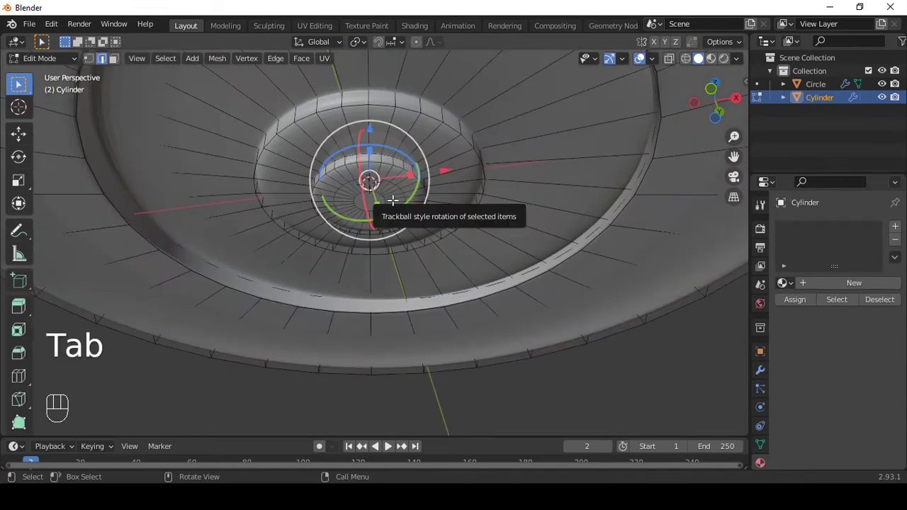
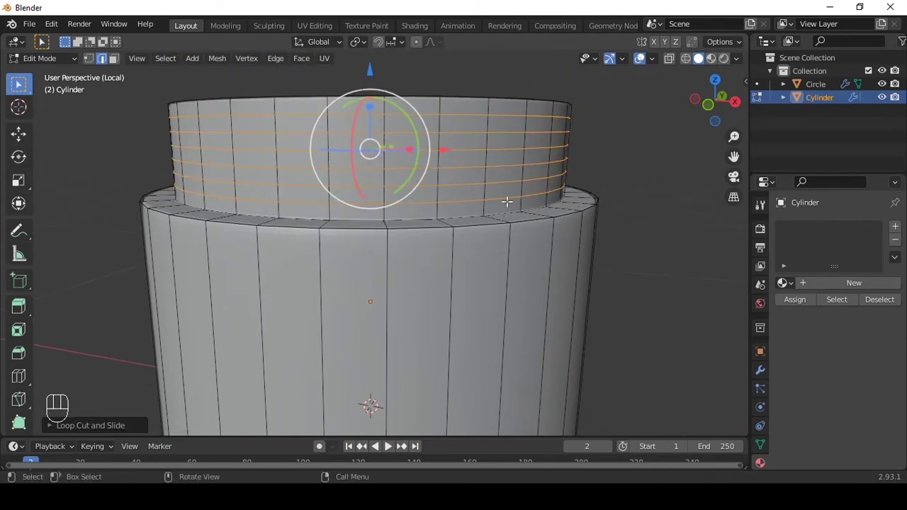
{"action": "key", "text": "3"}
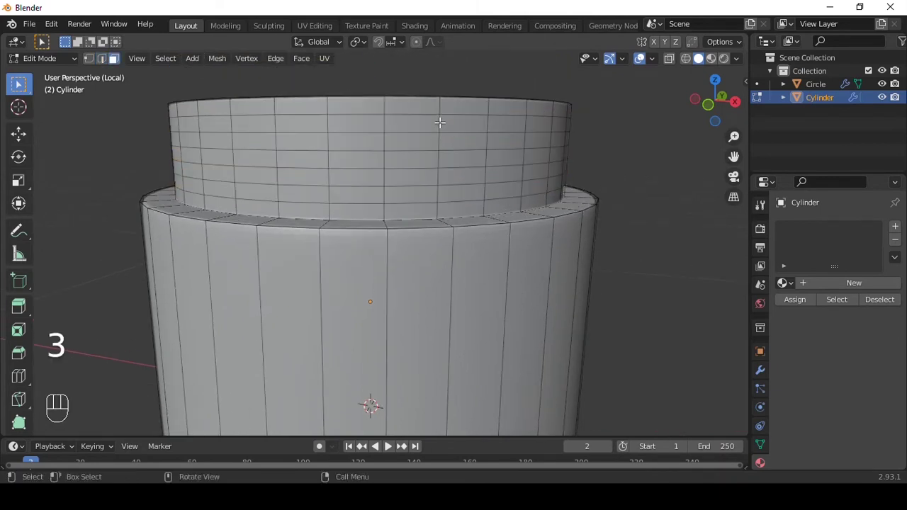
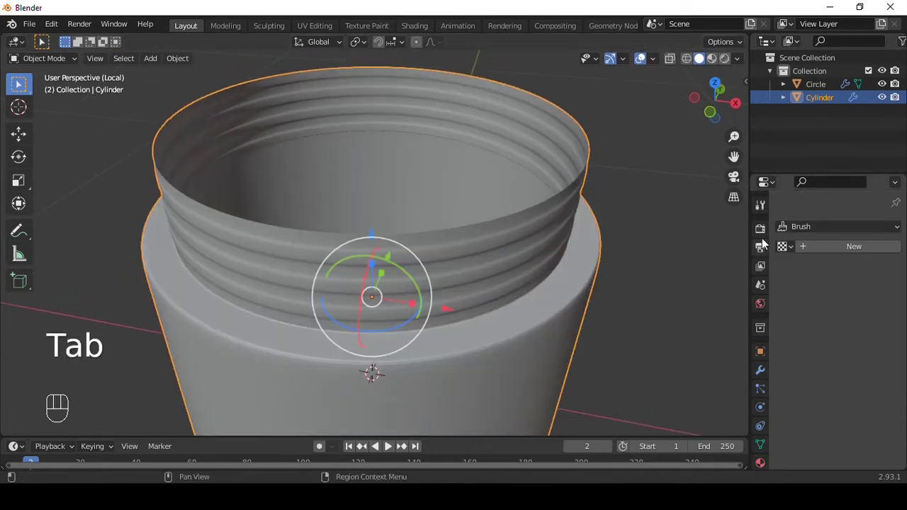
Step: Orbit the view to look inside the opened jar
{"action": "left_click_drag", "start_coordinate": [828, 223], "coordinate": [609, 238]}
{"action": "middle_click", "coordinate": [598, 244]}
{"action": "middle_click", "coordinate": [579, 228]}
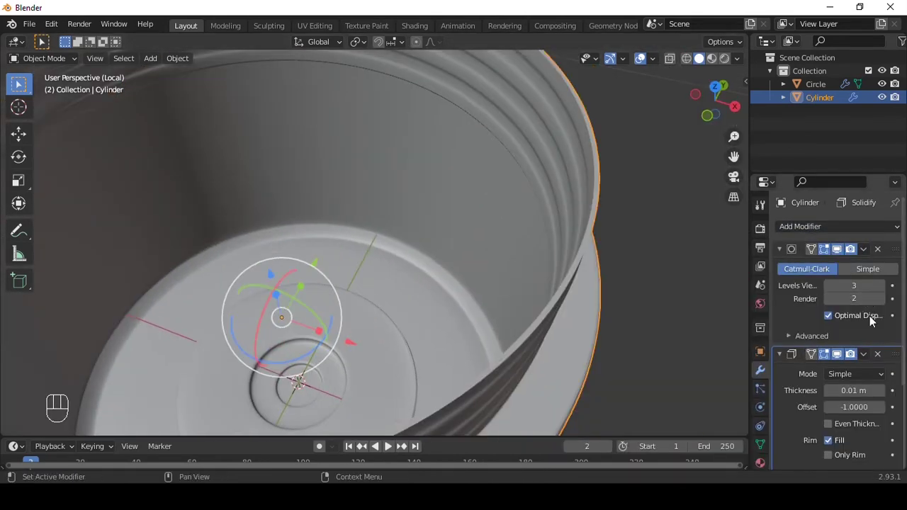
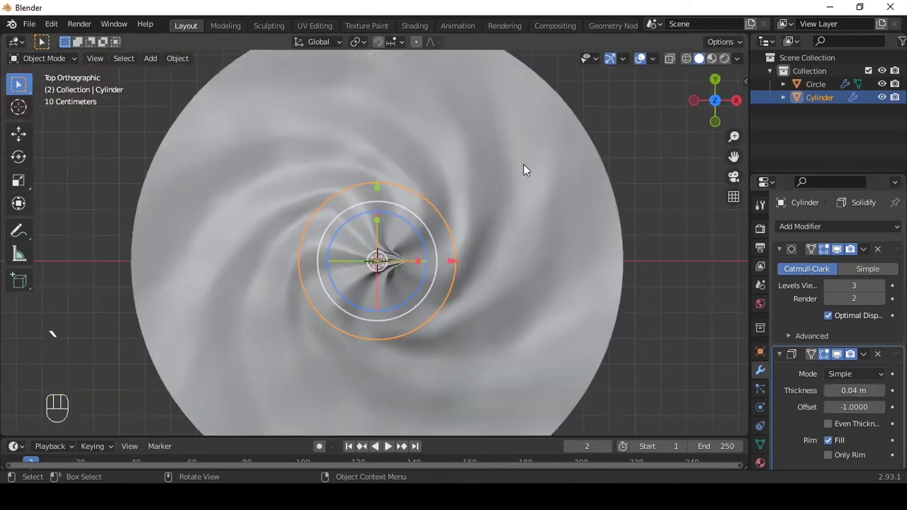
Step: Scale the swirled cream disc down to fit the jar and switch to front view
{"action": "left_click_drag", "start_coordinate": [562, 234], "coordinate": [596, 248]}
{"action": "key", "text": "s"}
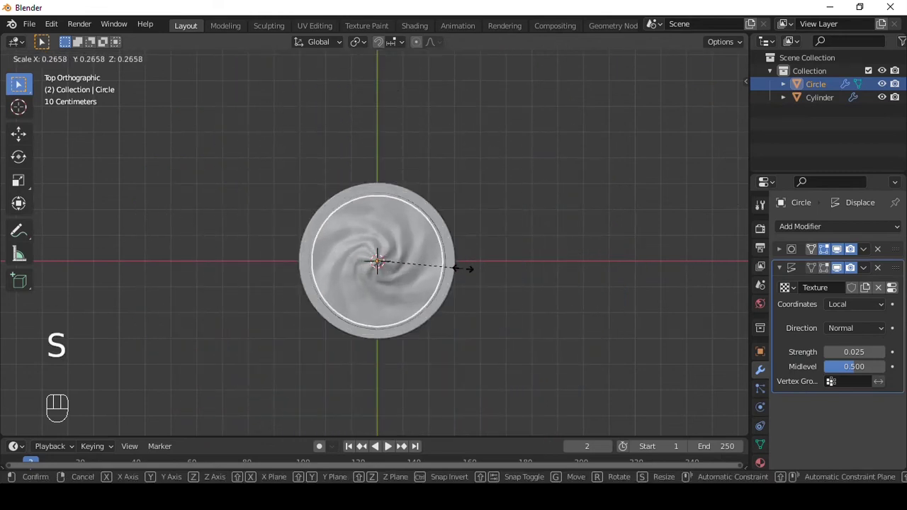
{"action": "key", "text": "alt+z"}
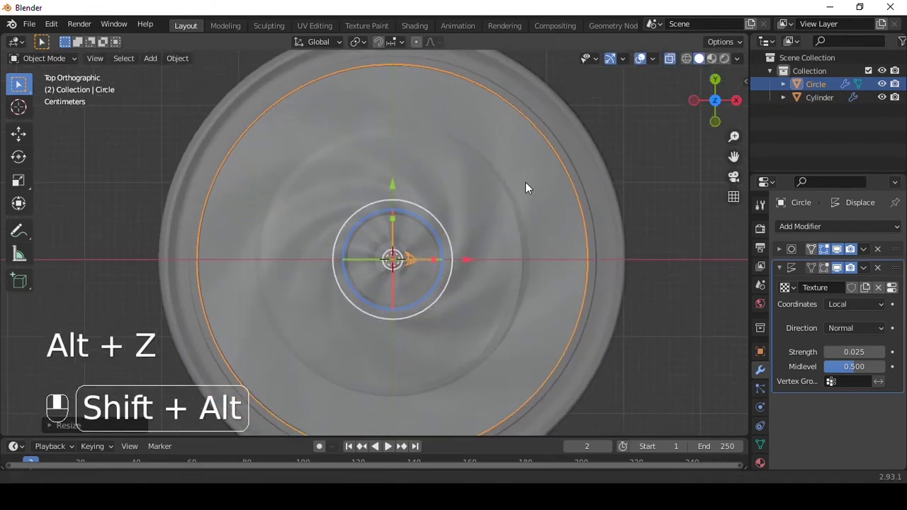
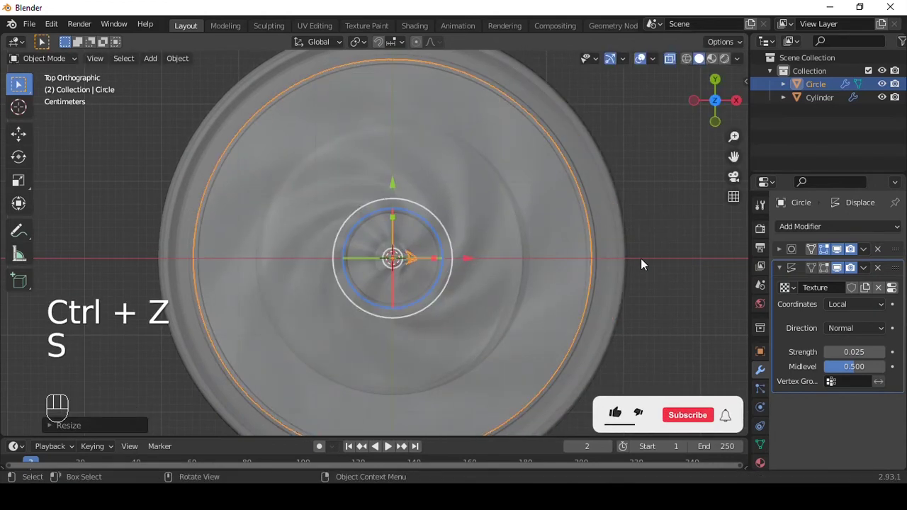
{"action": "key", "text": "`"}
{"action": "key", "text": "alt+z"}
Step: Raise the cream disc along Z to sit at the jar's rim
{"action": "left_click_drag", "start_coordinate": [584, 241], "coordinate": [581, 329]}
{"action": "middle_click", "coordinate": [530, 282]}
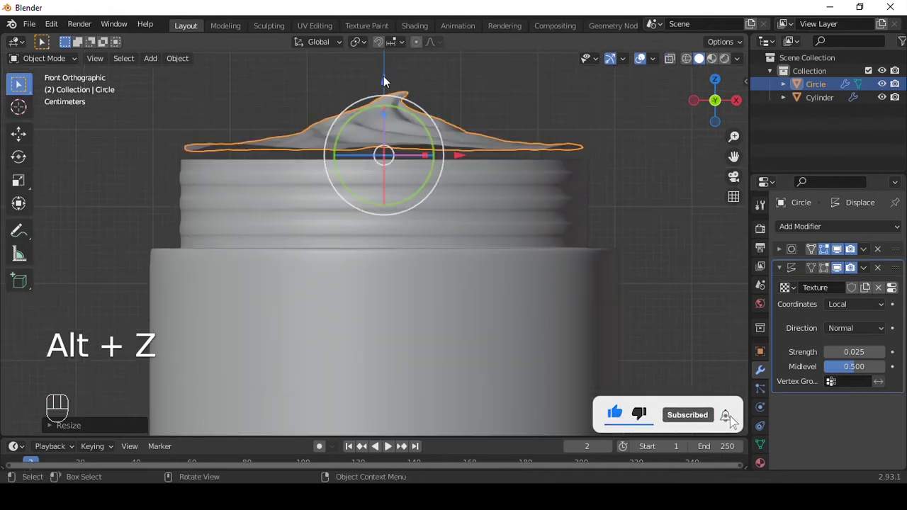
{"action": "left_click_drag", "start_coordinate": [737, 424], "coordinate": [603, 178]}
{"action": "left_click_drag", "start_coordinate": [538, 130], "coordinate": [528, 192]}
{"action": "middle_click", "coordinate": [504, 214]}
{"action": "left_click", "coordinate": [414, 266]}
{"action": "key", "text": "shift+a"}
Step: Enlarge the new floor plane to about 5.57 times beneath the jar
{"action": "key", "text": "s"}
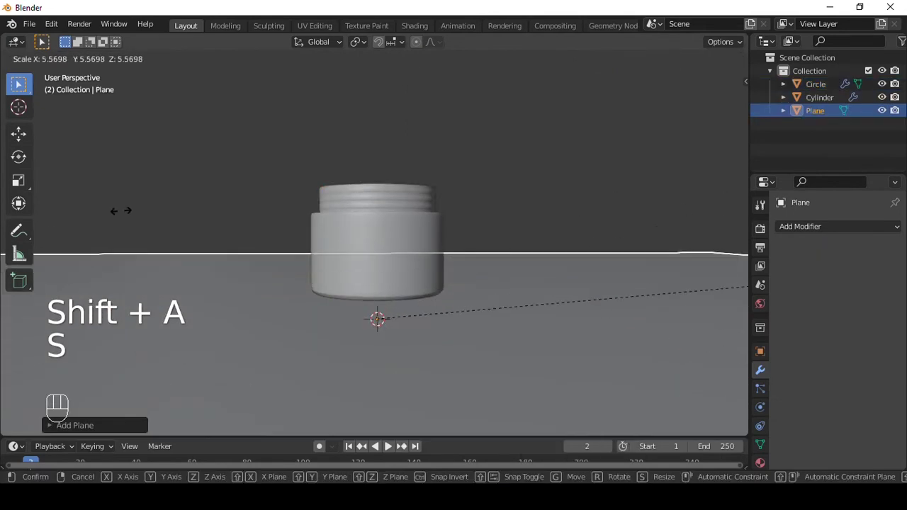
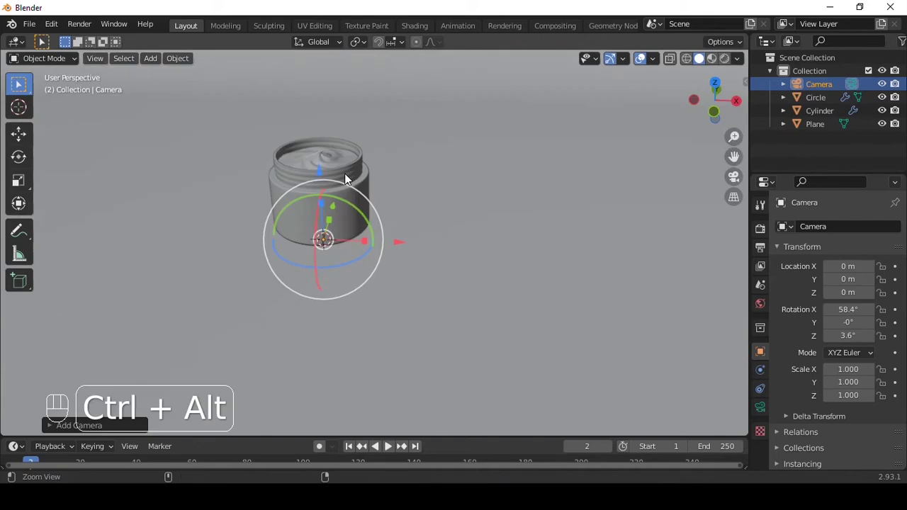
Step: Look through the camera, lock the camera to view and frame the jar
{"action": "key", "text": "ctrl+alt+KP_0"}
{"action": "key", "text": "q"}
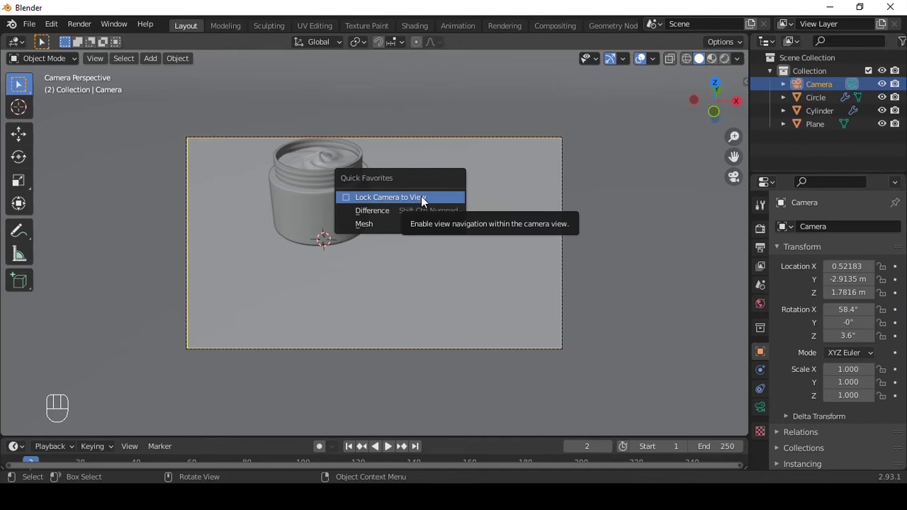
{"action": "left_click_drag", "start_coordinate": [431, 197], "coordinate": [434, 211]}
{"action": "left_click", "coordinate": [435, 206]}
{"action": "middle_click", "coordinate": [440, 214]}
{"action": "left_click", "coordinate": [441, 206]}
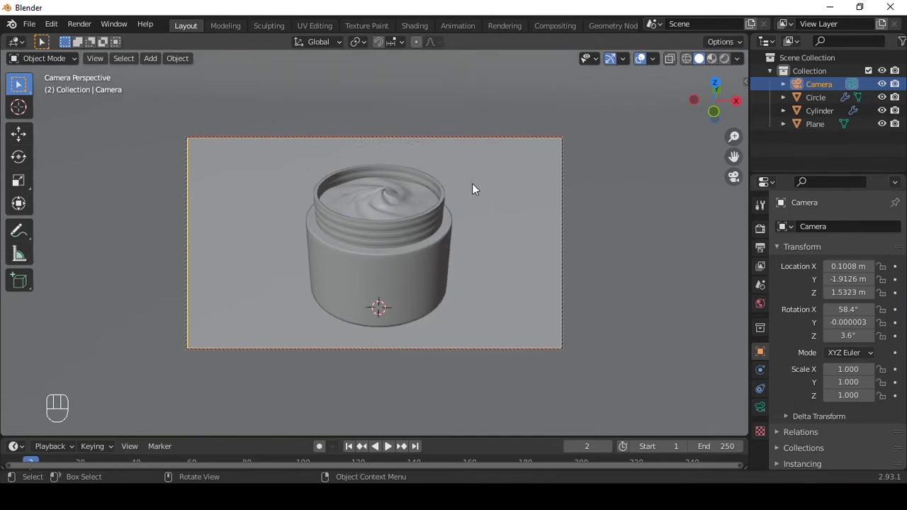
Step: Add a Sun light and preview the scene with rendered shading
{"action": "key", "text": "q"}
{"action": "key", "text": "shift+a"}
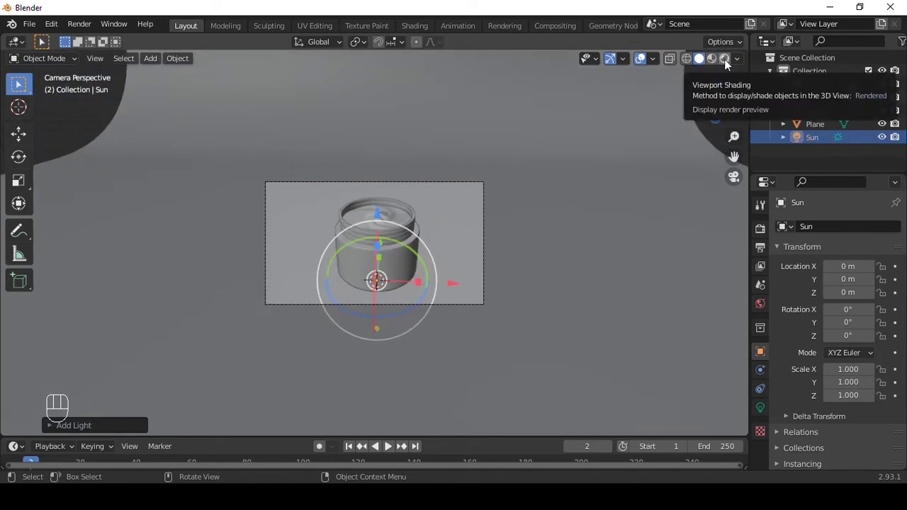
{"action": "left_click", "coordinate": [385, 213]}
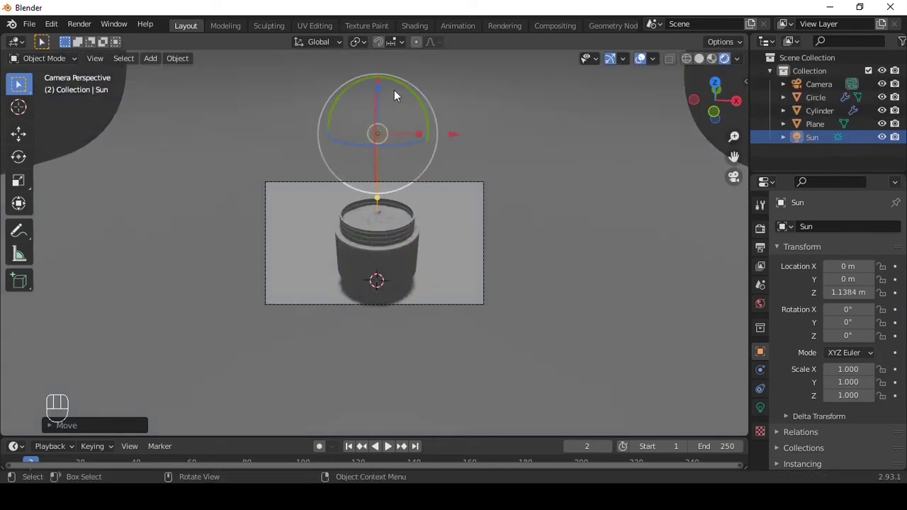
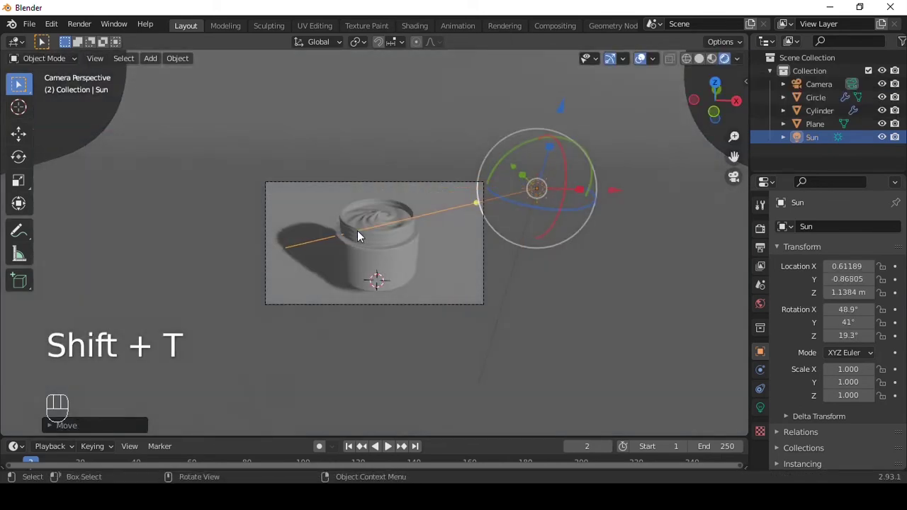
Step: Adjust the Sun light's settings so it lights the jar
{"action": "left_click", "coordinate": [782, 411]}
{"action": "left_click", "coordinate": [866, 401]}
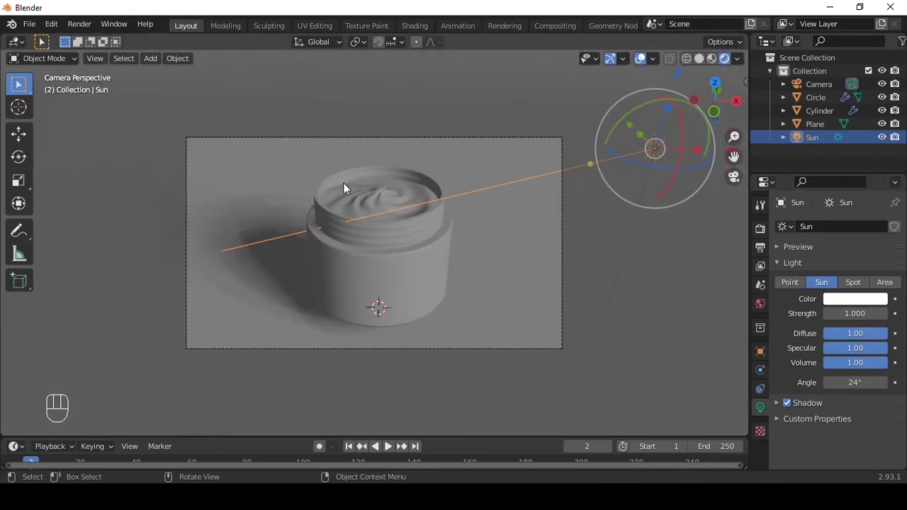
{"action": "key", "text": "shift+a"}
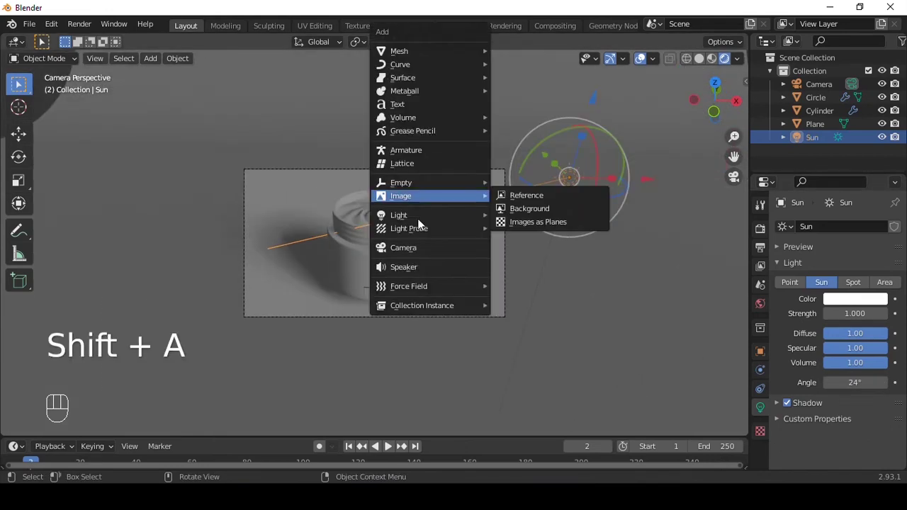
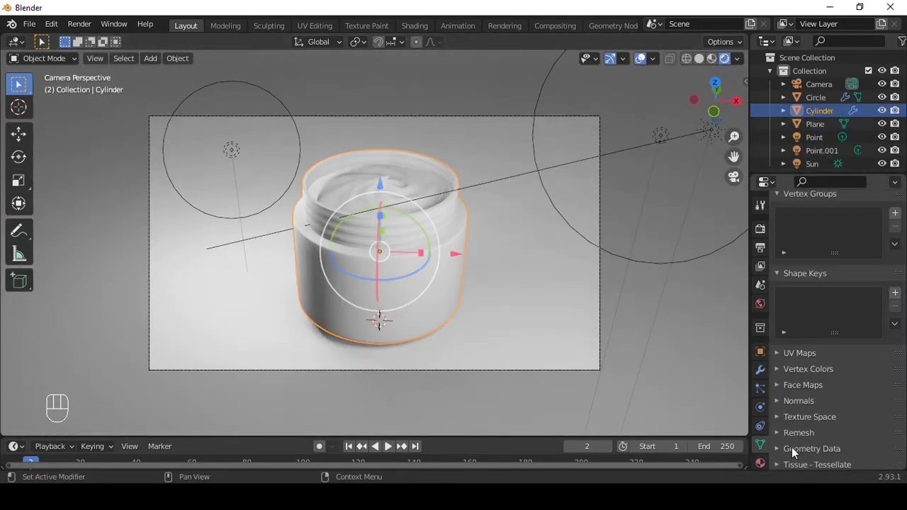
Step: Give the jar body a pink base colour
{"action": "left_click_drag", "start_coordinate": [851, 440], "coordinate": [853, 449]}
{"action": "left_click", "coordinate": [857, 426]}
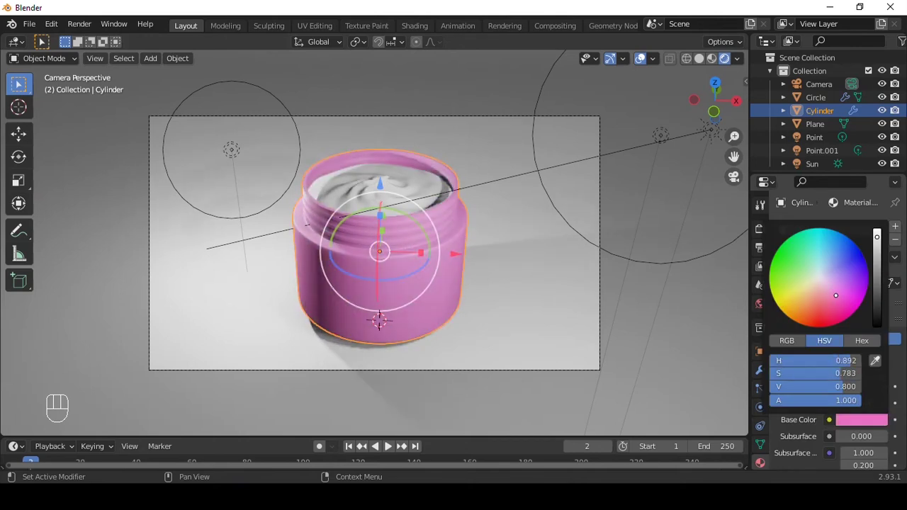
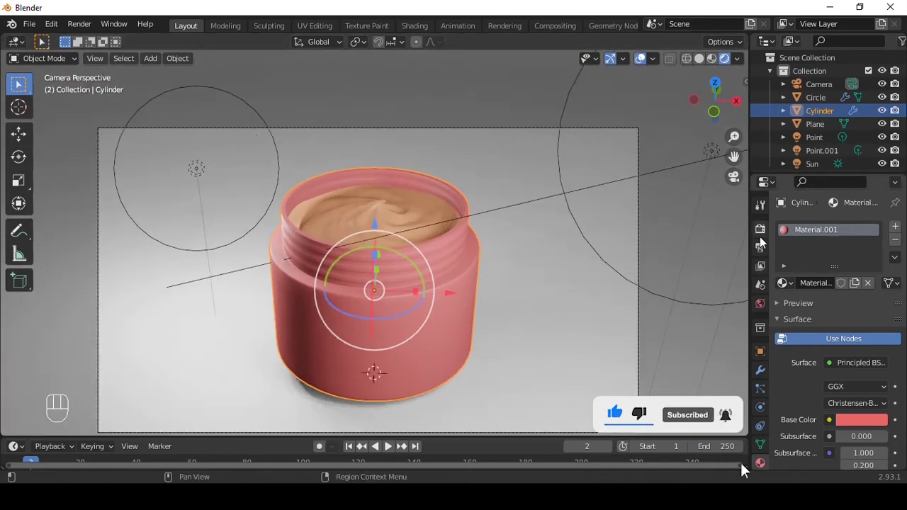
Step: Set the render engine to Cycles on GPU with viewport denoising
{"action": "left_click_drag", "start_coordinate": [870, 233], "coordinate": [735, 270]}
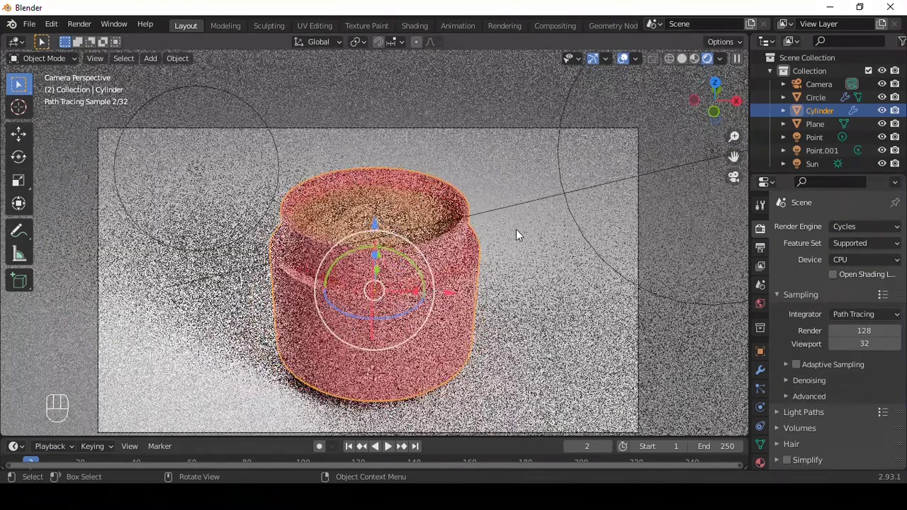
{"action": "left_click_drag", "start_coordinate": [842, 294], "coordinate": [843, 312]}
{"action": "left_click", "coordinate": [790, 375]}
{"action": "left_click_drag", "start_coordinate": [839, 393], "coordinate": [882, 394]}
{"action": "left_click_drag", "start_coordinate": [884, 393], "coordinate": [858, 431]}
{"action": "left_click", "coordinate": [837, 413]}
{"action": "left_click_drag", "start_coordinate": [860, 415], "coordinate": [866, 384]}
{"action": "left_click_drag", "start_coordinate": [902, 428], "coordinate": [824, 358]}
Step: Set the colour management look to High Contrast and select the floor plane
{"action": "left_click", "coordinate": [823, 365]}
{"action": "left_click", "coordinate": [839, 471]}
{"action": "left_click", "coordinate": [852, 406]}
{"action": "left_click", "coordinate": [839, 375]}
{"action": "left_click", "coordinate": [565, 227]}
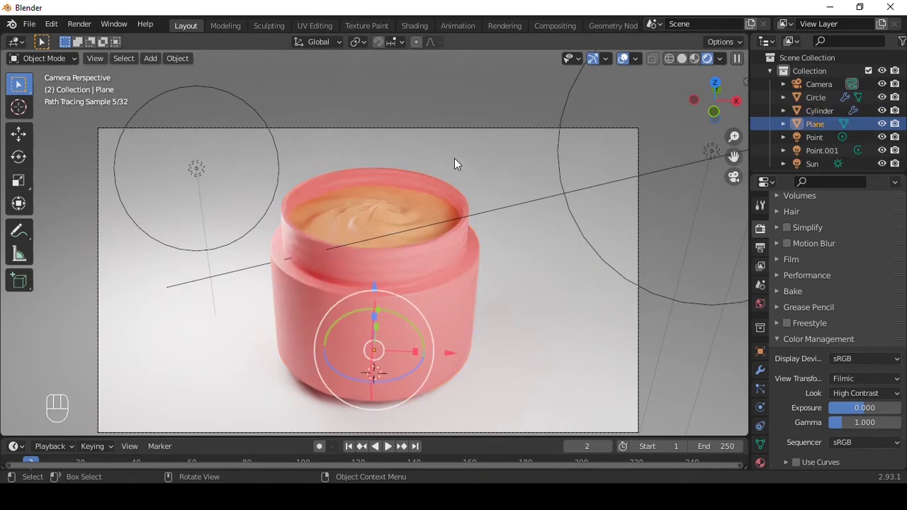